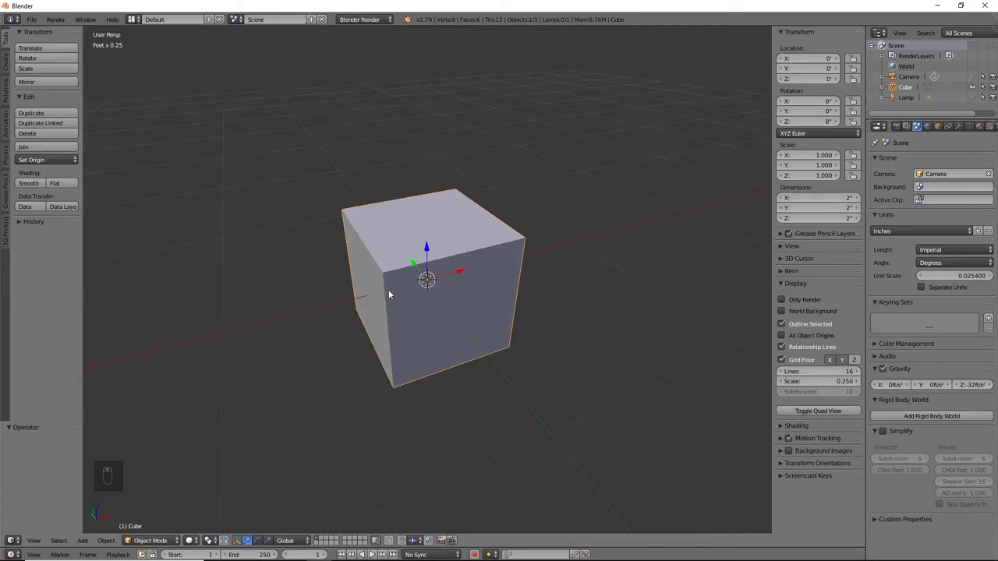
- In Edit Mode, front view, add a vertical loop cut through the middle of the cube
{"action": "key", "text": "Tab"}
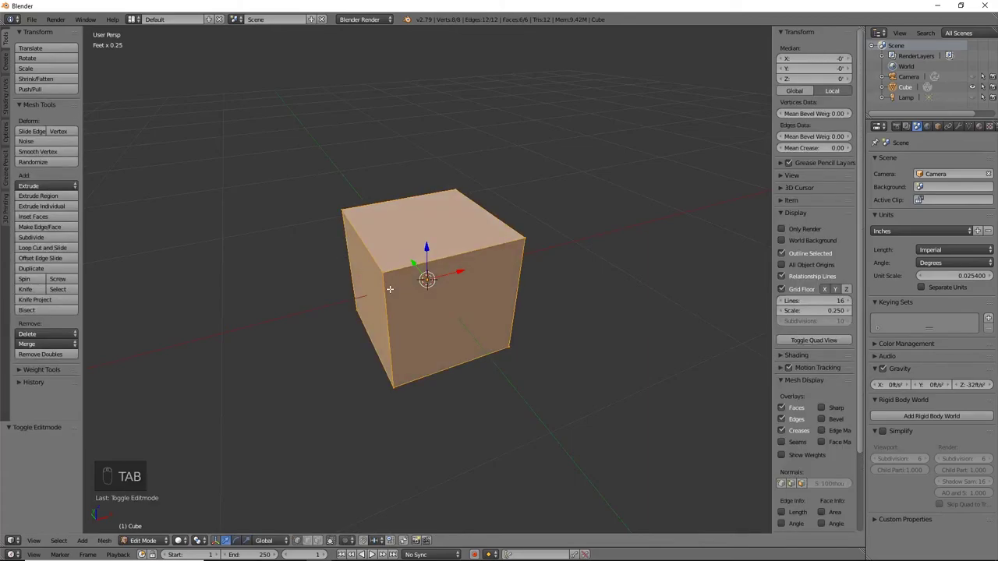
{"action": "key", "text": "KP_1"}
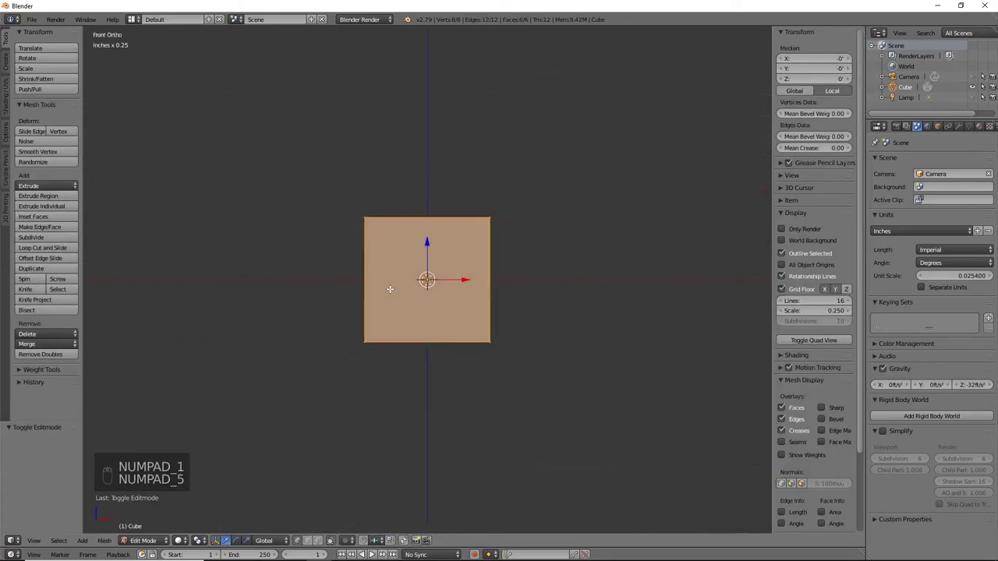
{"action": "key", "text": "KP_5"}
{"action": "key", "text": ","}
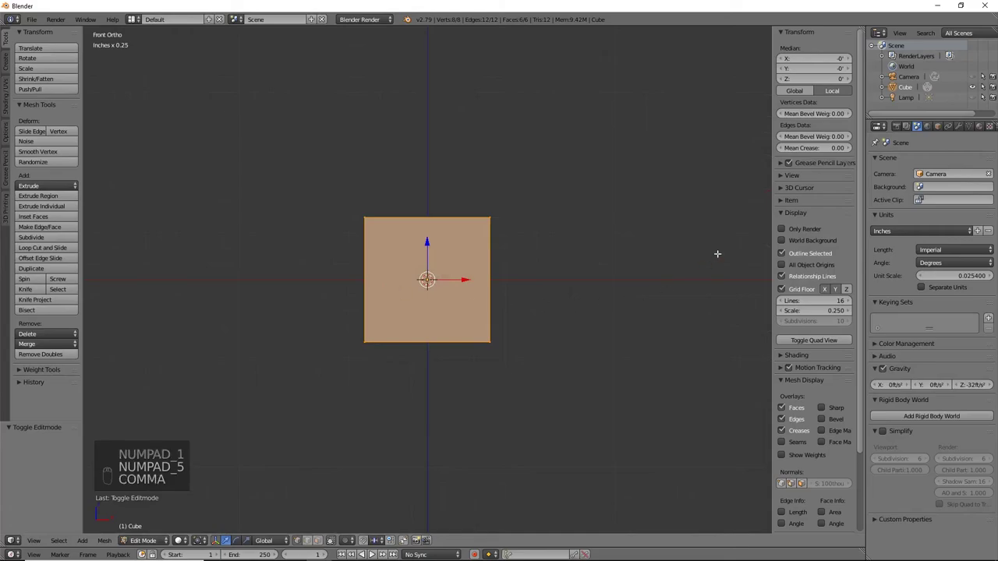
{"action": "key", "text": "n"}
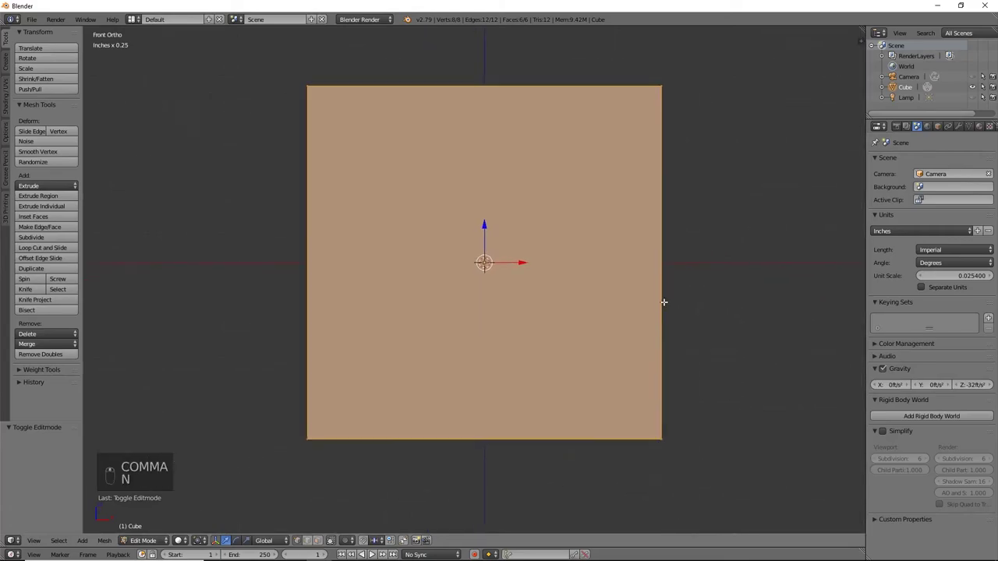
{"action": "key", "text": "ctrl+r"}
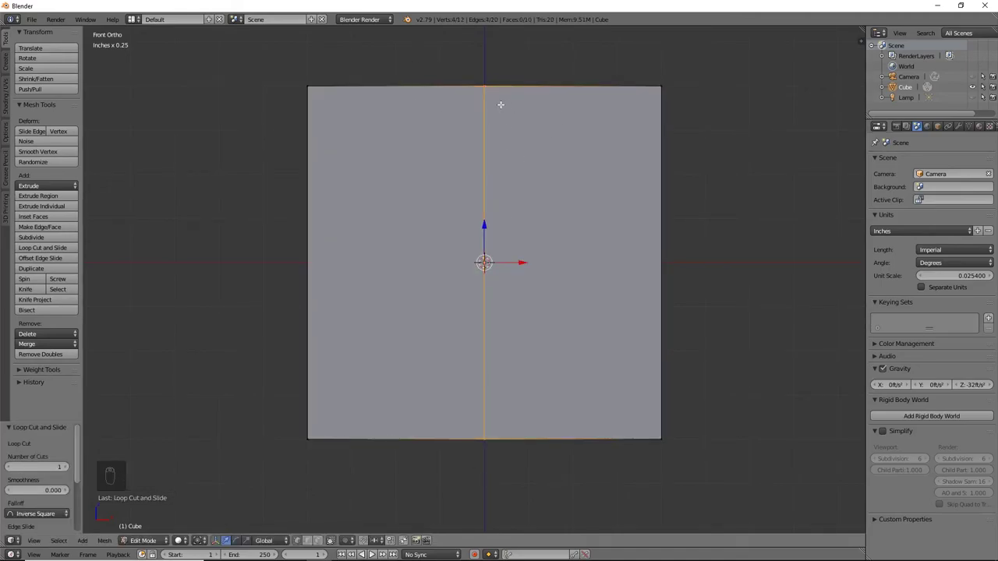
- In wireframe, box-select the left half's vertices and delete them
{"action": "key", "text": "z"}
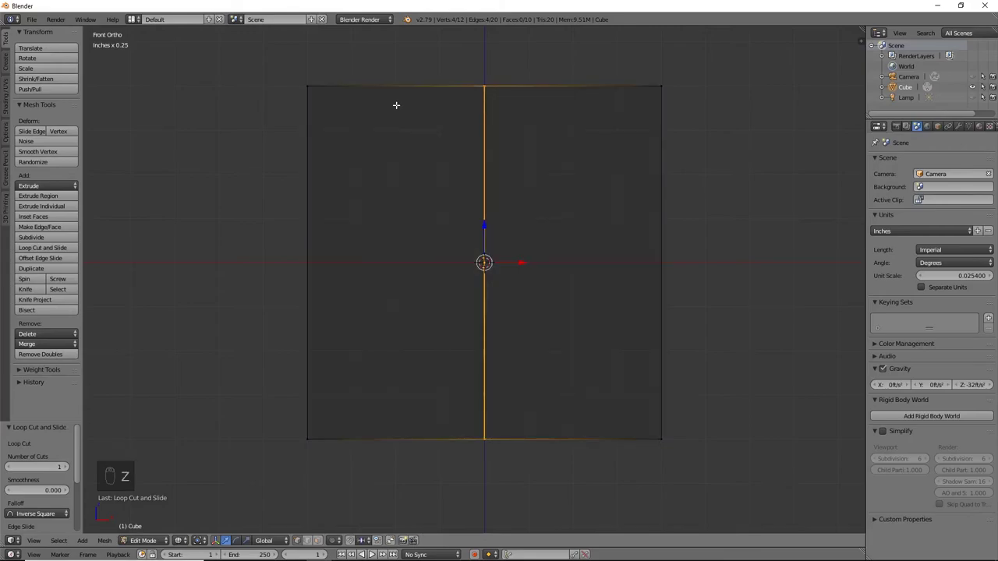
{"action": "key", "text": "a"}
{"action": "key", "text": "b"}
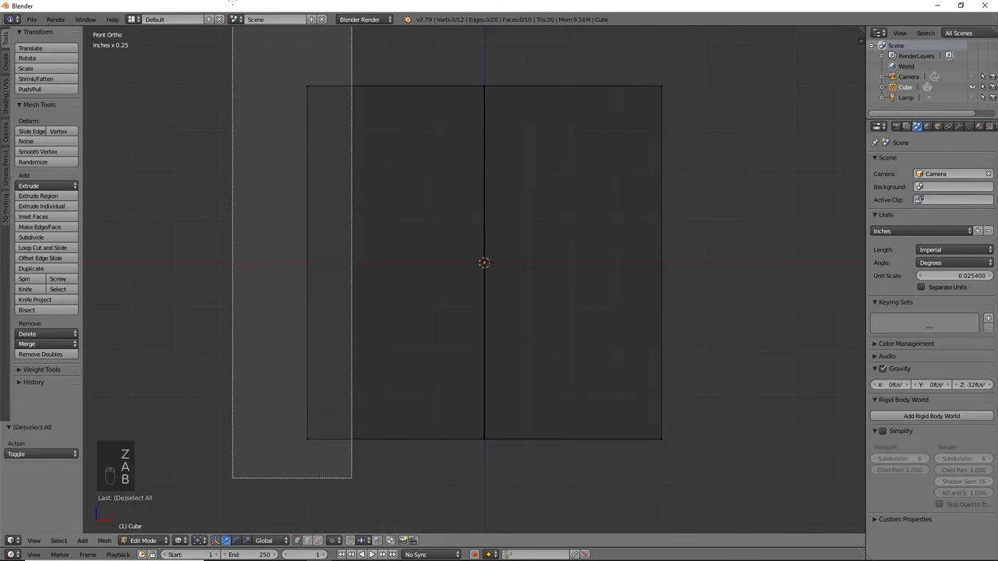
{"action": "key", "text": "x"}
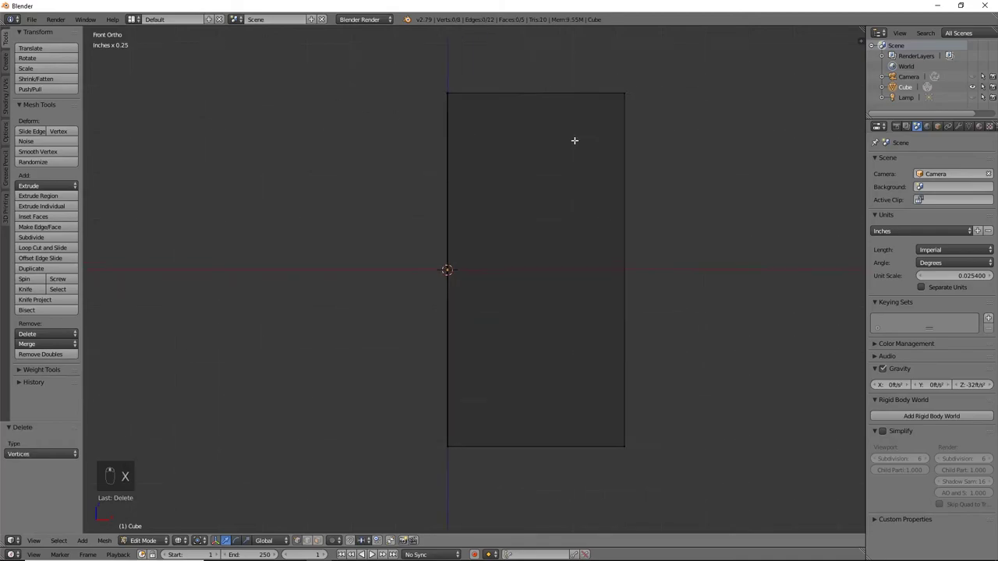
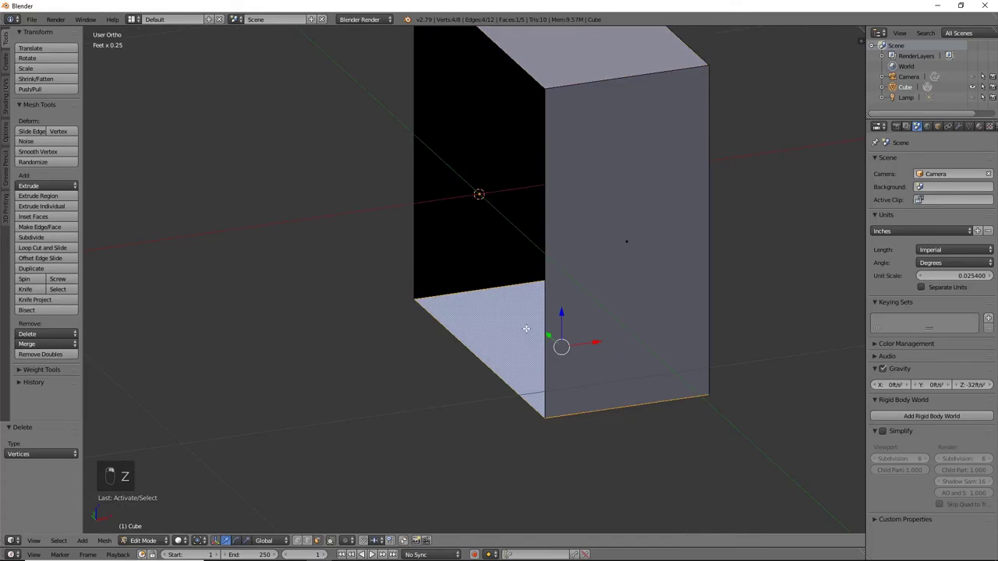
- Delete the top and bottom faces and pull the side wall outward along X by about 470 thou
{"action": "key", "text": "x"}
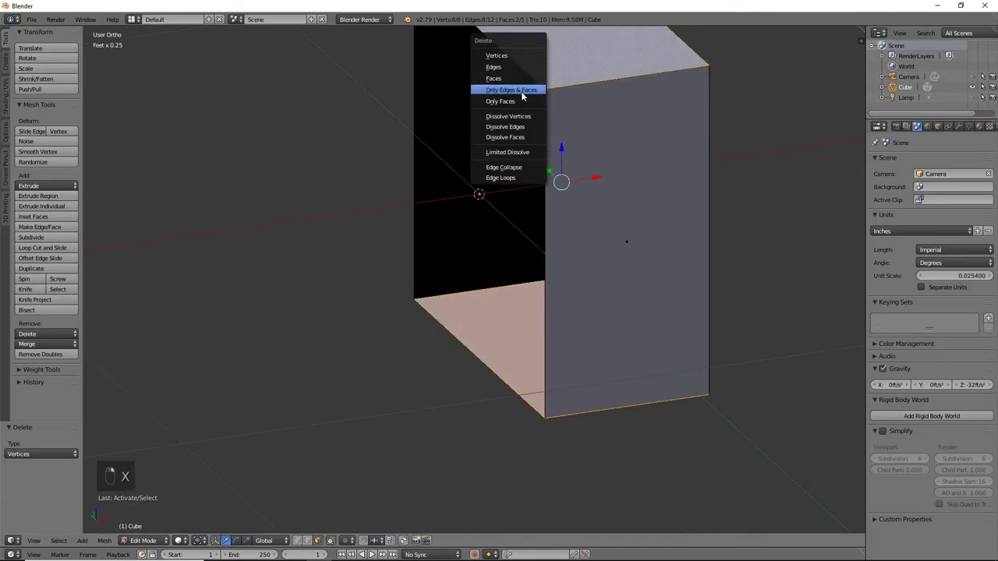
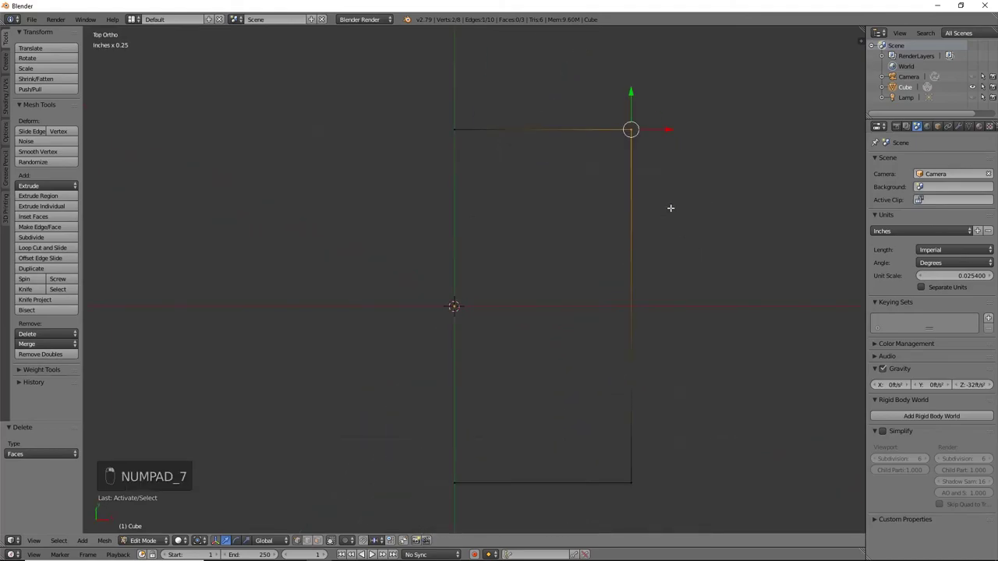
{"action": "key", "text": "g"}
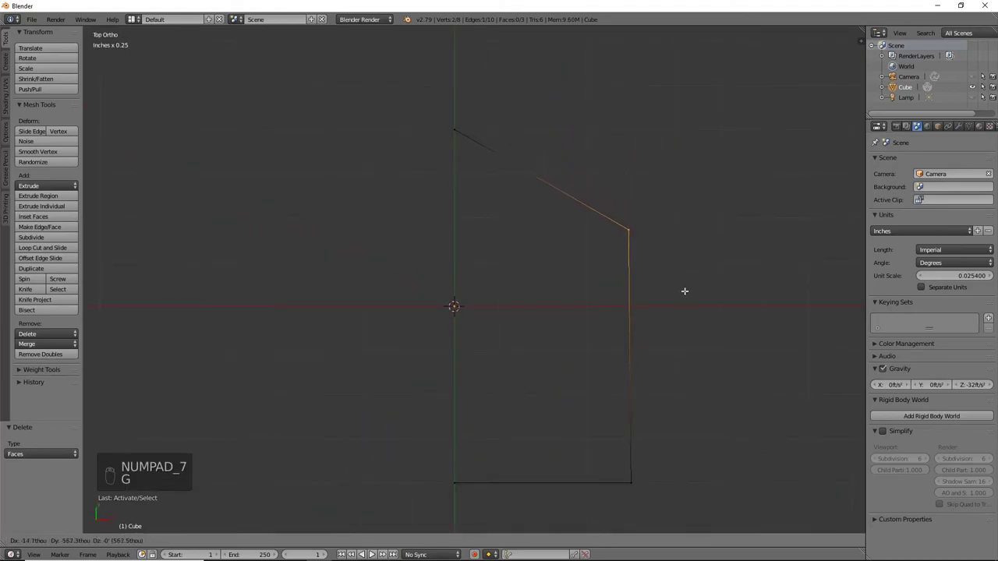
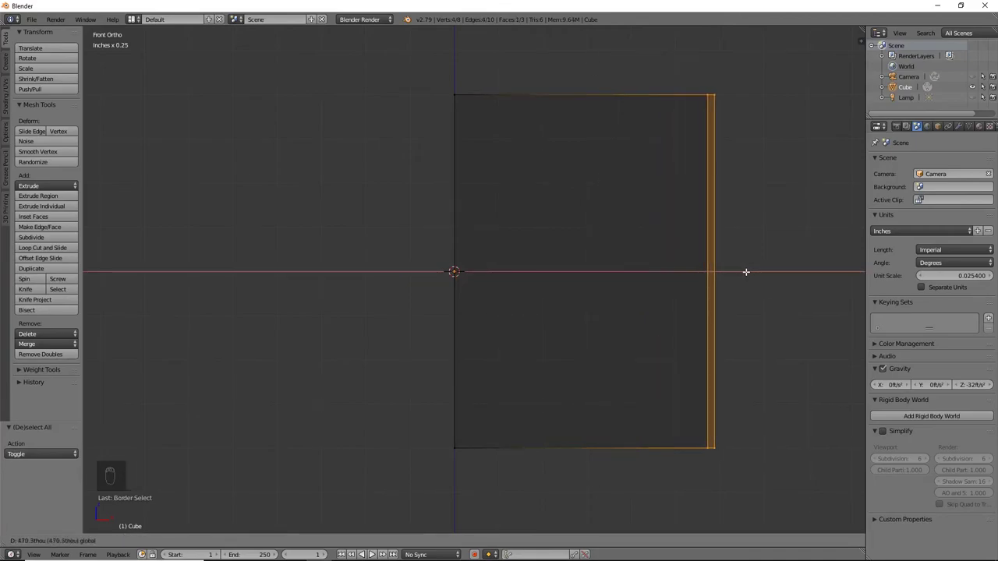
- Inset the front face twice into nested frames, push the inner face back along Y, and return to Object Mode
{"action": "key", "text": "z"}
{"action": "key", "text": "a"}
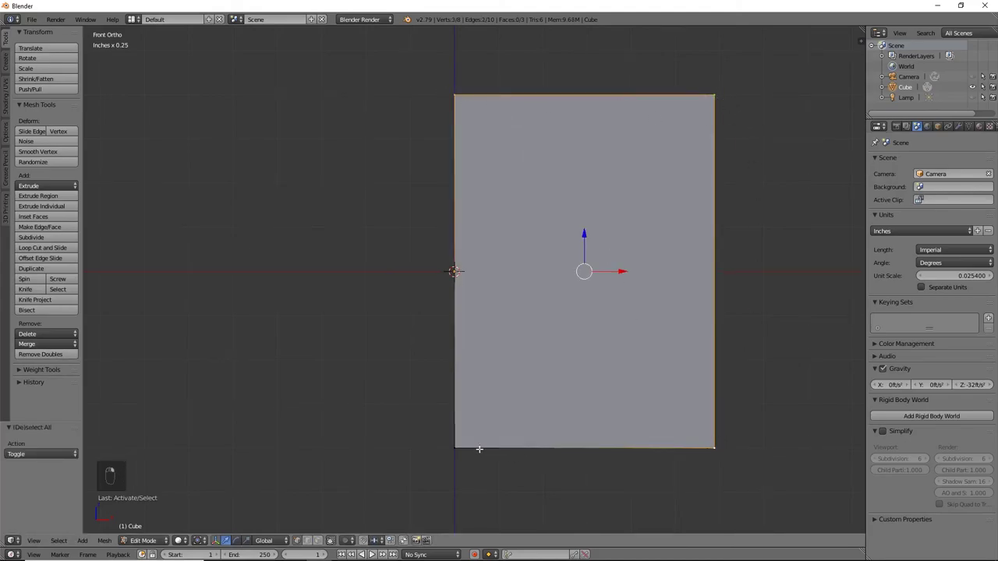
{"action": "key", "text": "e"}
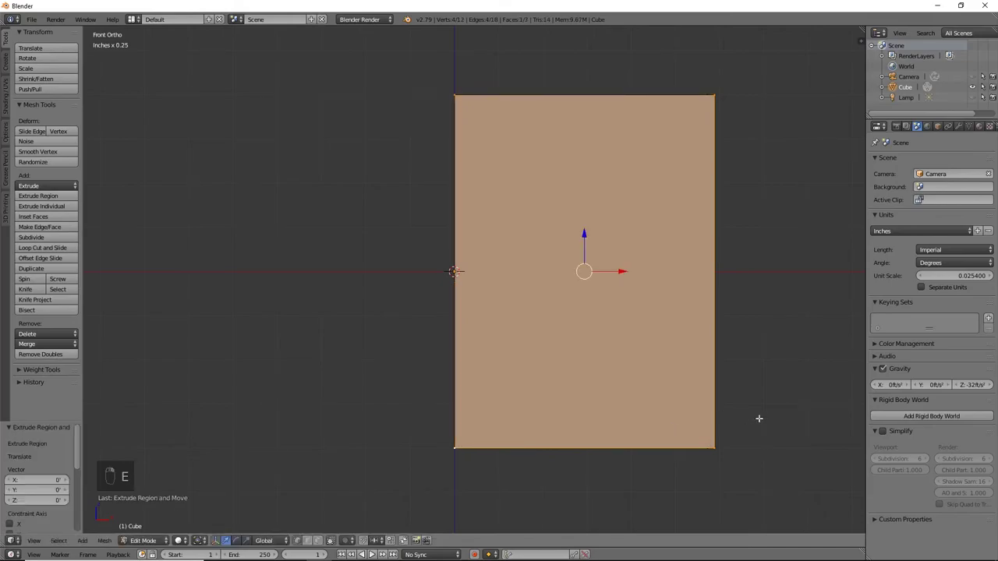
{"action": "key", "text": "s"}
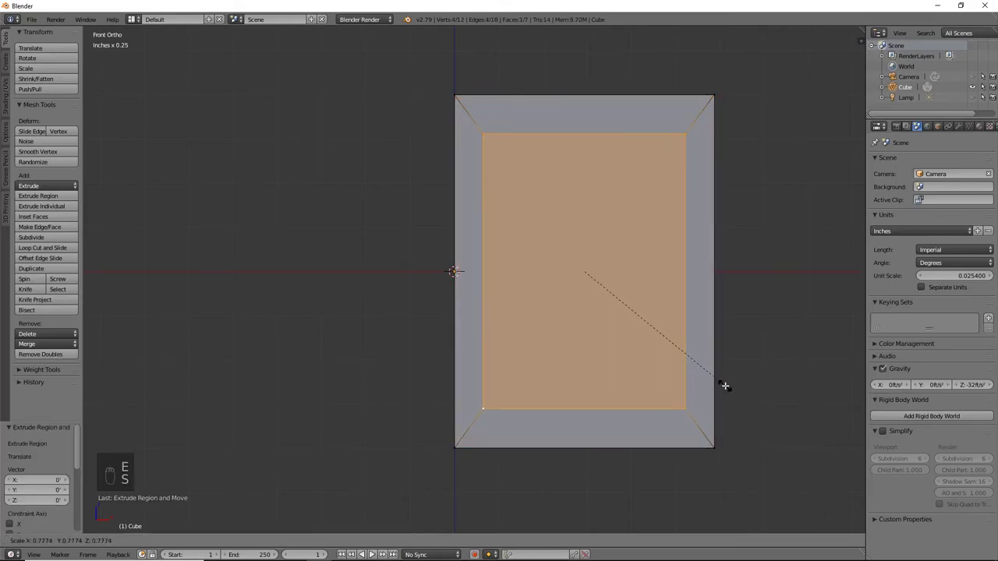
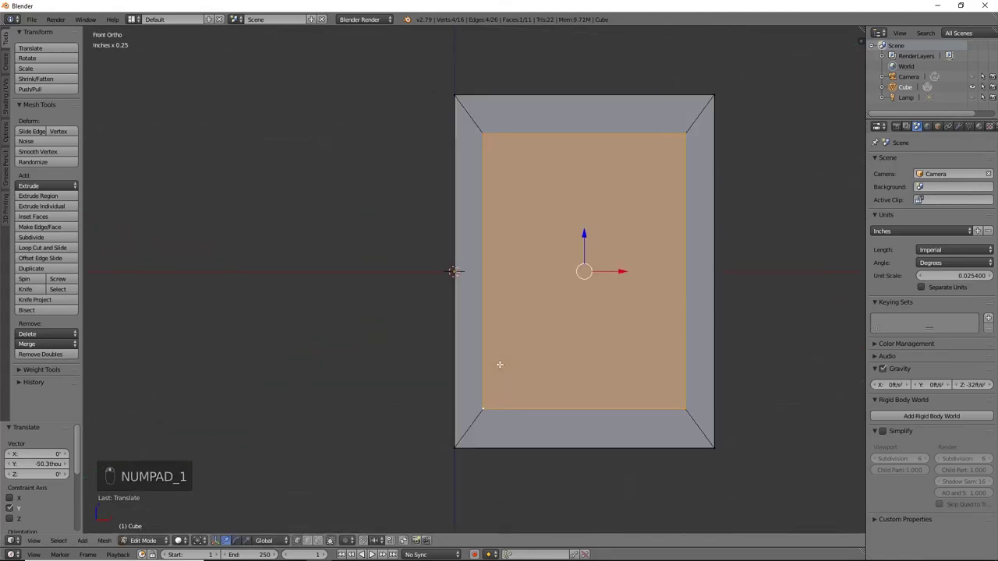
{"action": "key", "text": "e"}
{"action": "key", "text": "s"}
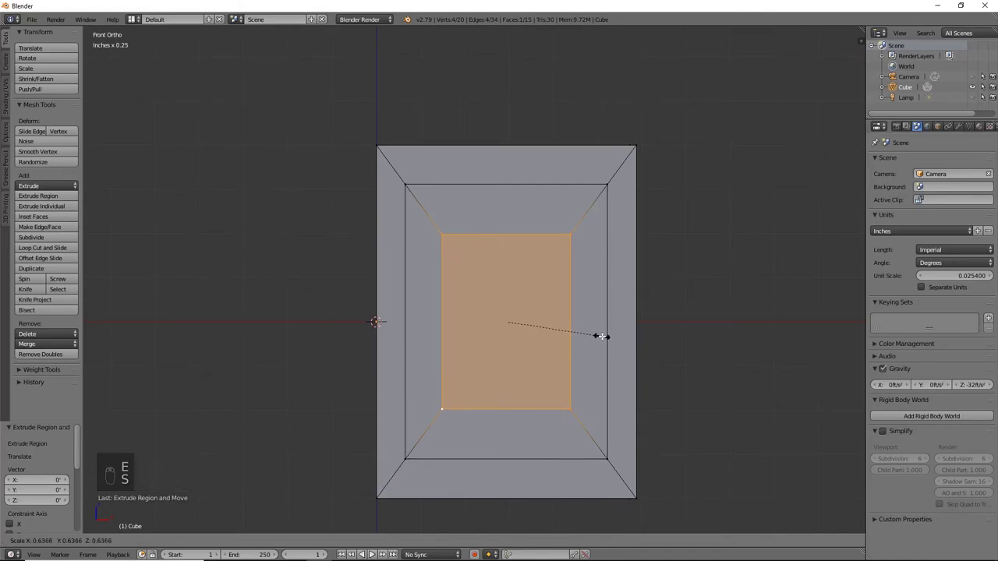
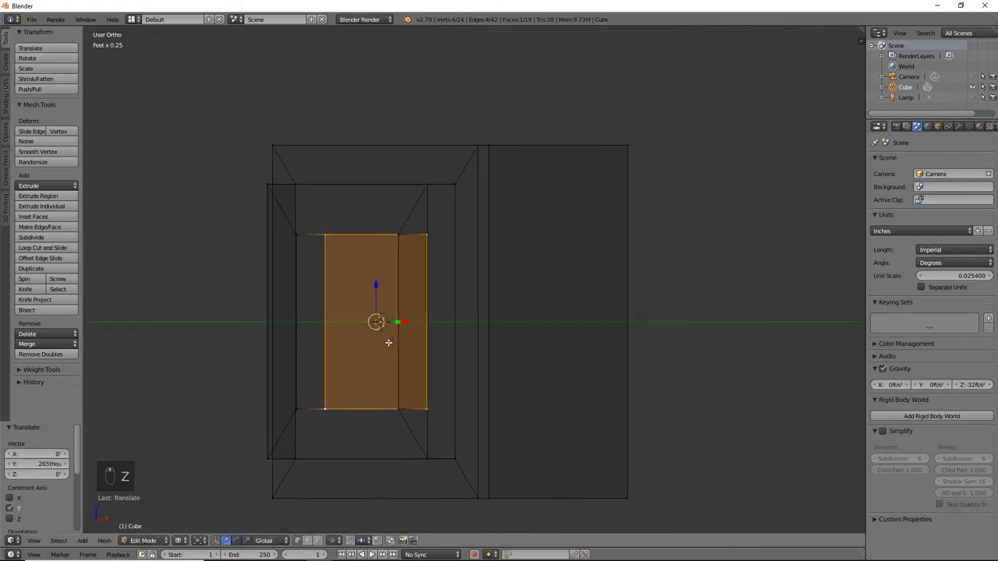
{"action": "key", "text": "z"}
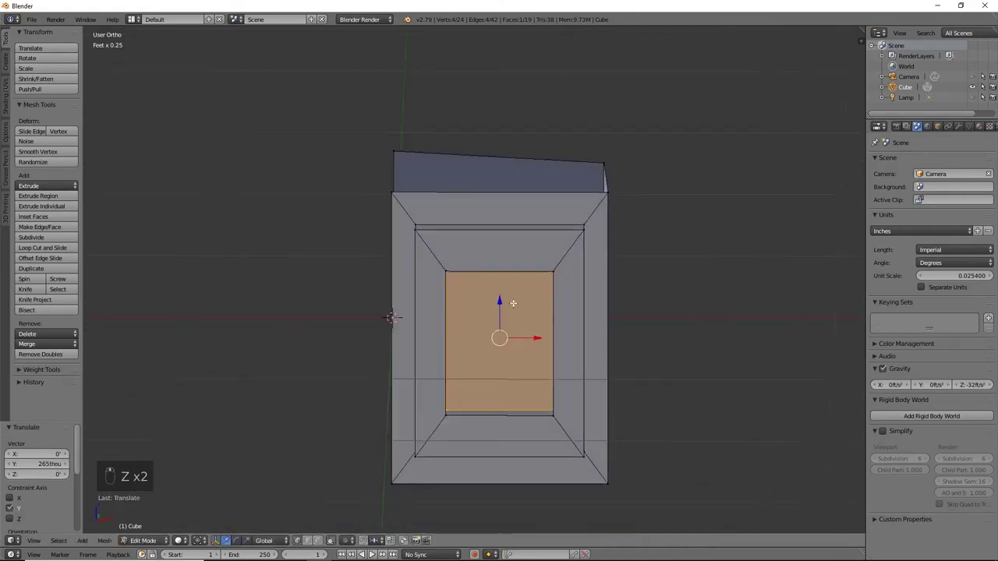
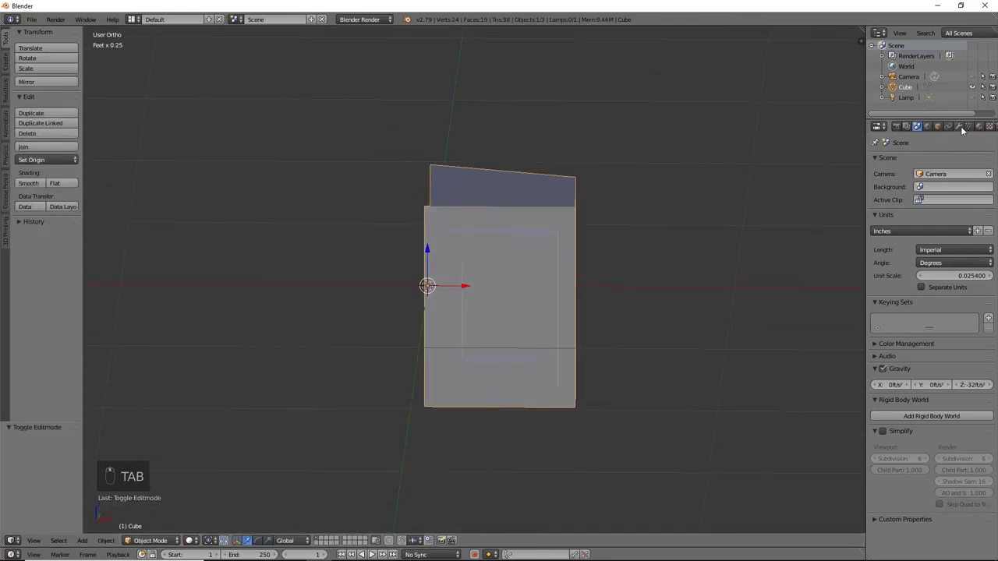
- Add a Mirror modifier on X with Merge and Clipping, then an Array of 20 copies along Z
{"action": "left_click_drag", "start_coordinate": [965, 129], "coordinate": [784, 265]}
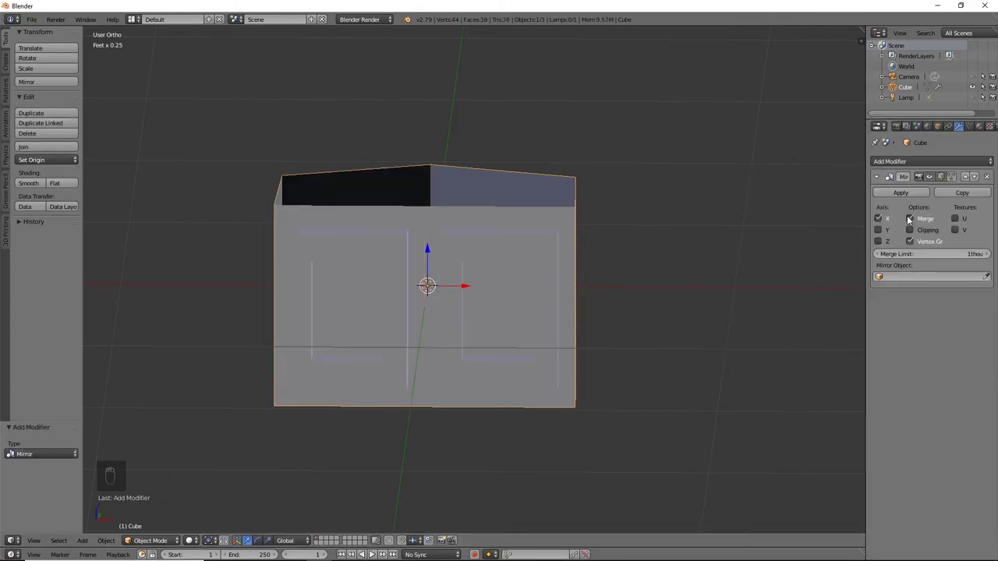
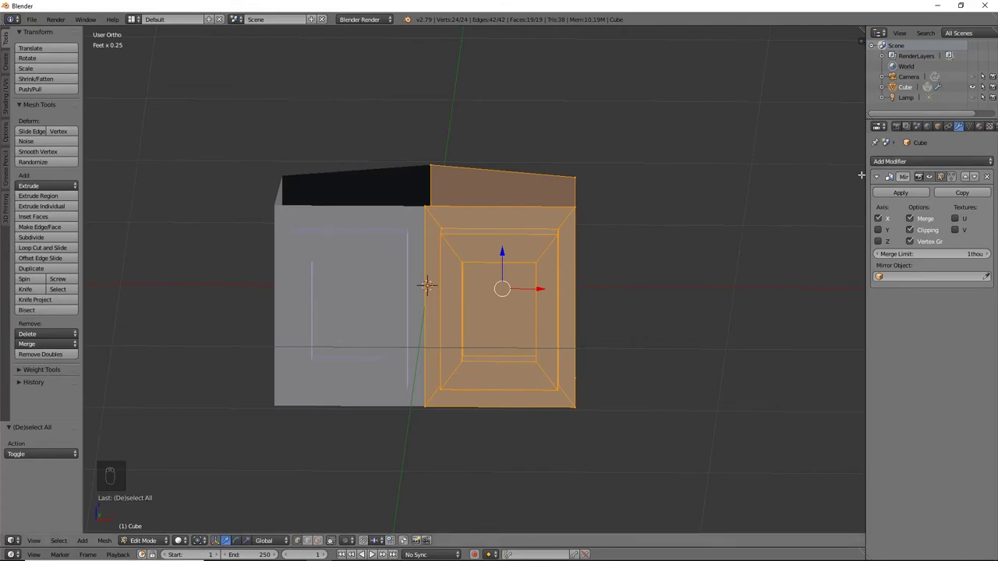
- Apply the Mirror and Array modifiers and add a Subdivision Surface to round the panels into cups
{"action": "key", "text": "Tab"}
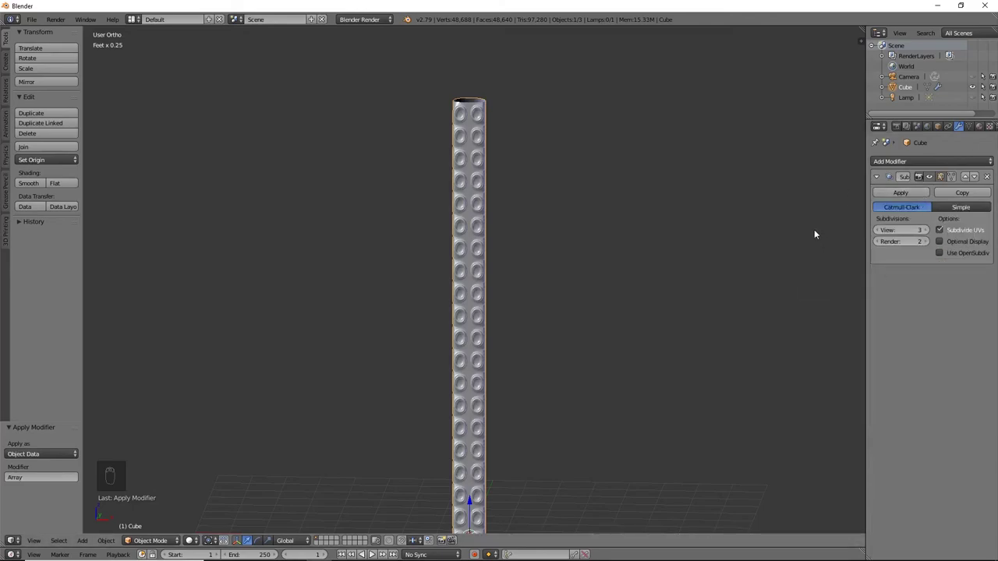
- Extrude and shrink the top rim inward twice, then merge it at center into a rounded tip
{"action": "key", "text": "Tab"}
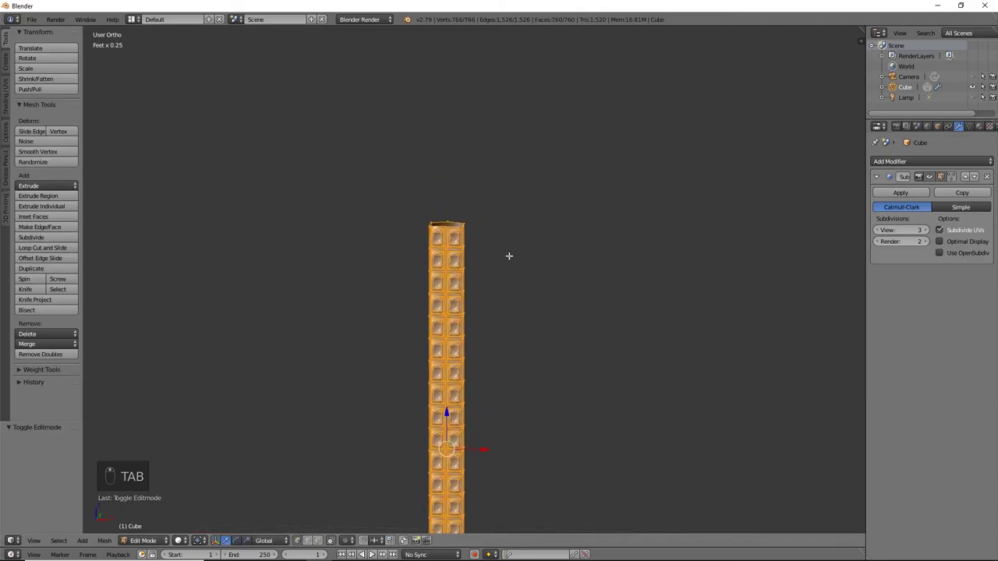
{"action": "key", "text": "KP_1"}
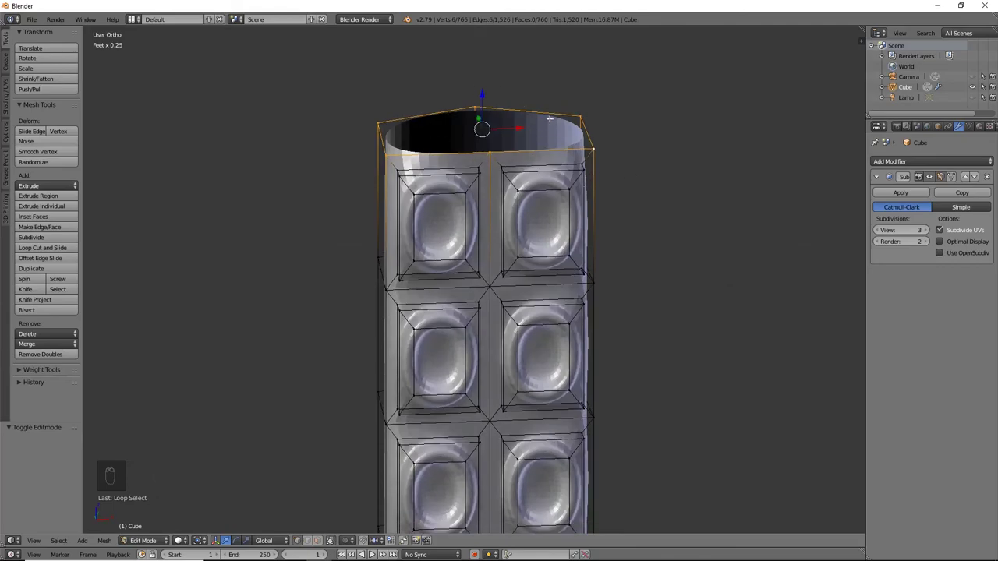
{"action": "key", "text": "KP_1"}
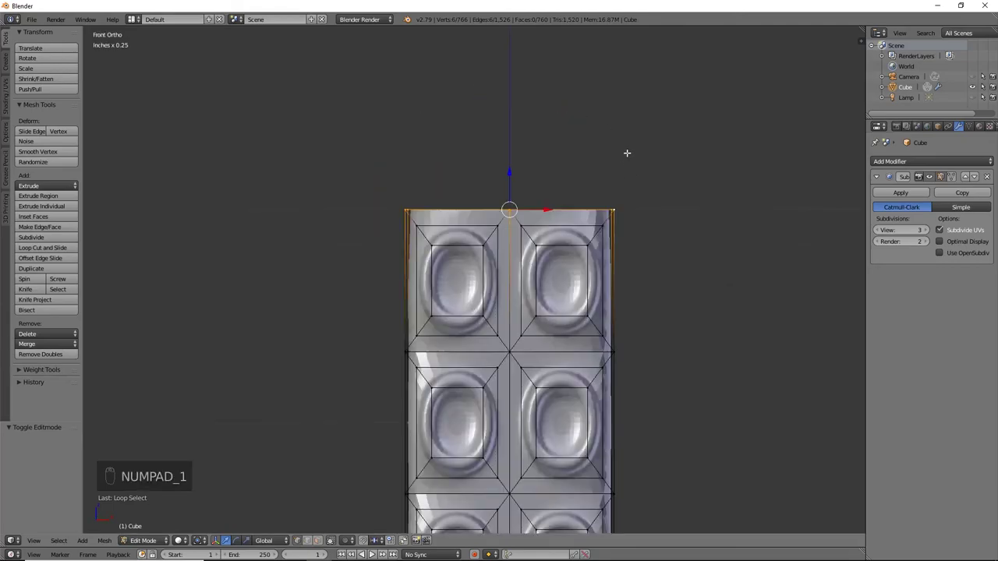
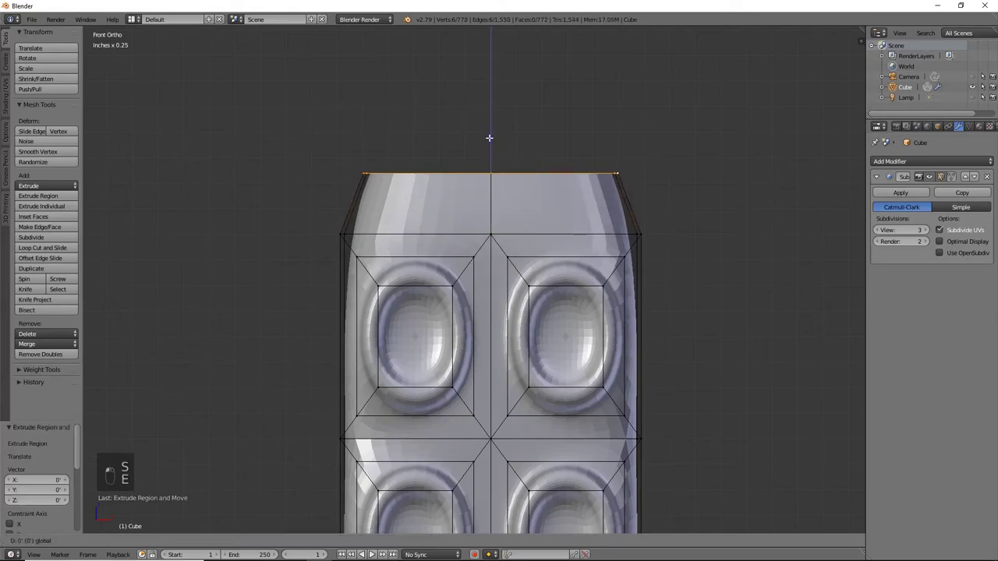
{"action": "key", "text": "s"}
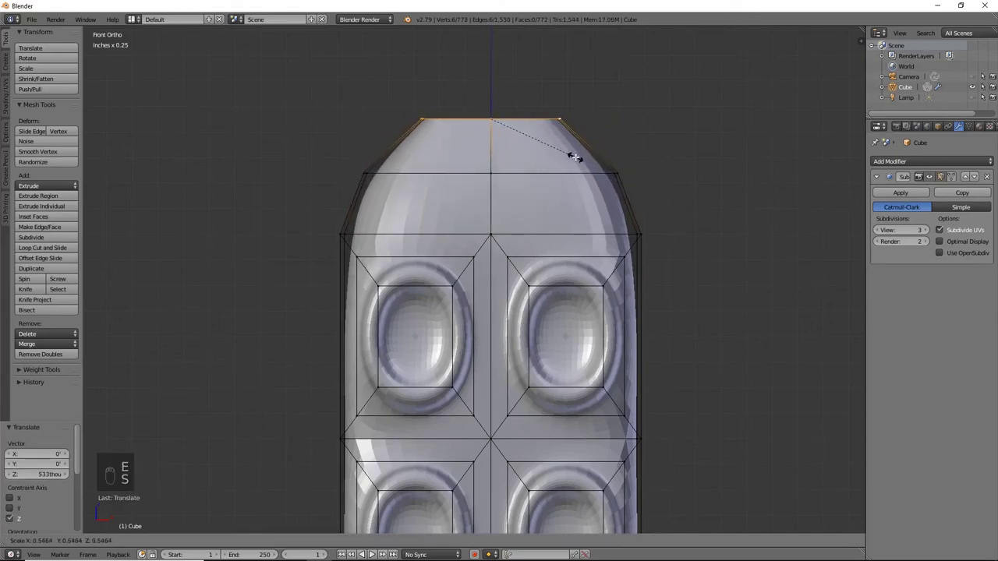
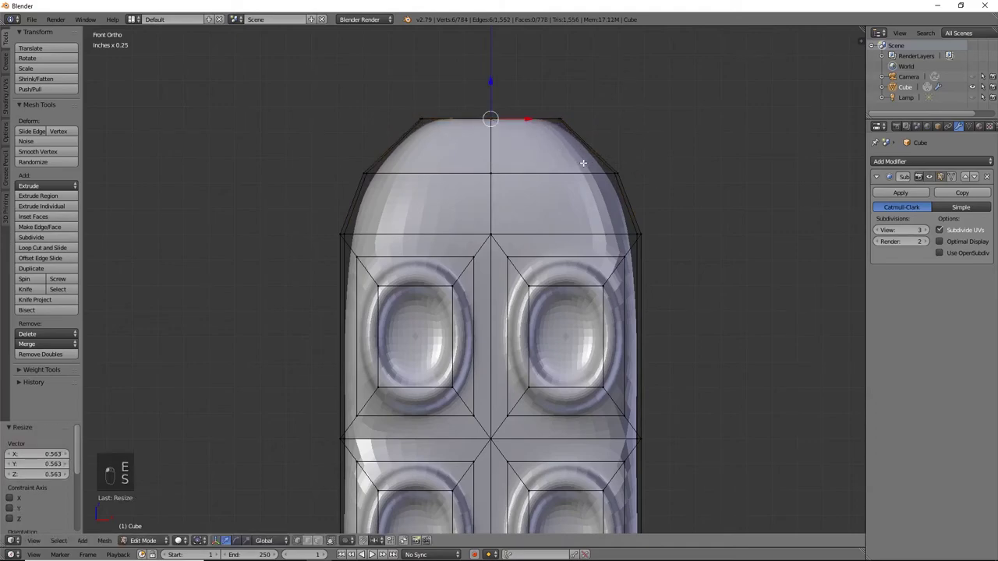
{"action": "key", "text": "alt+m"}
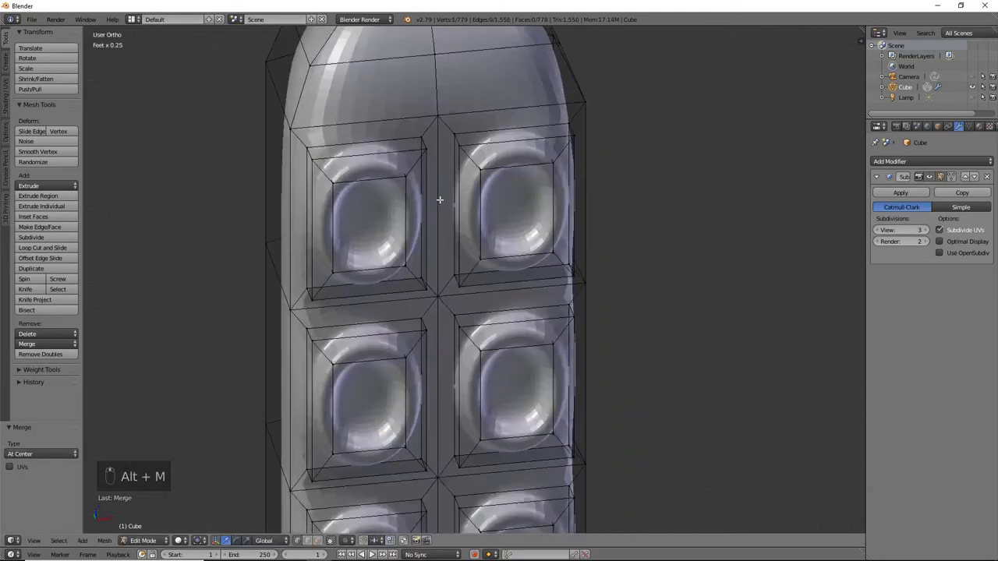
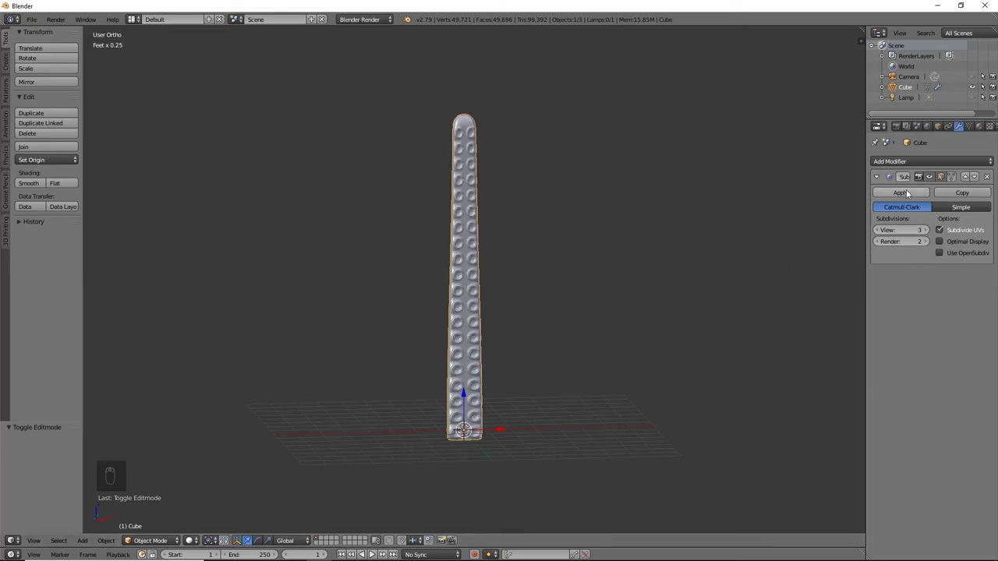
- Apply the subdivision smoothing and add a NURBS path curve to the scene
{"action": "left_click", "coordinate": [910, 192]}
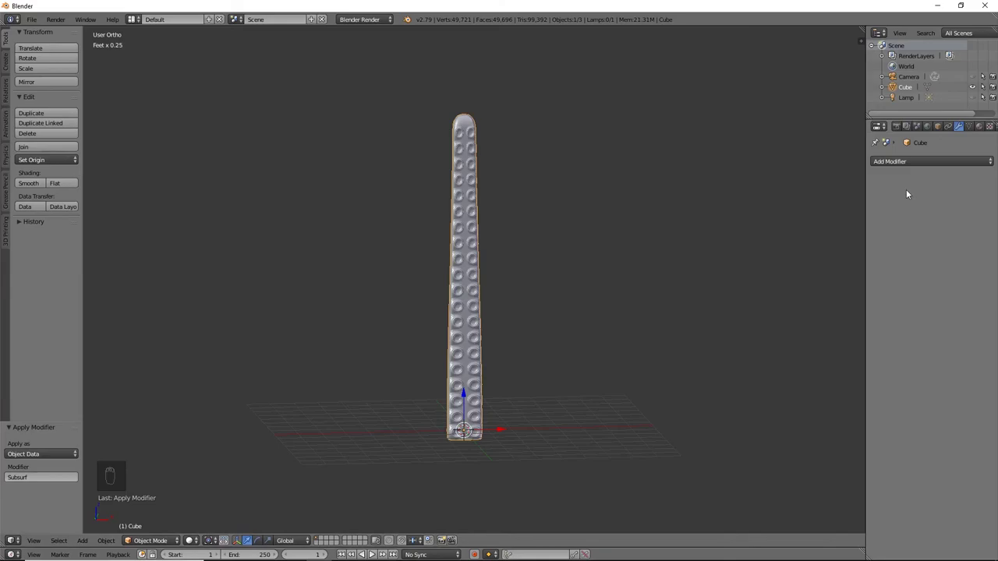
{"action": "key", "text": "shift+a"}
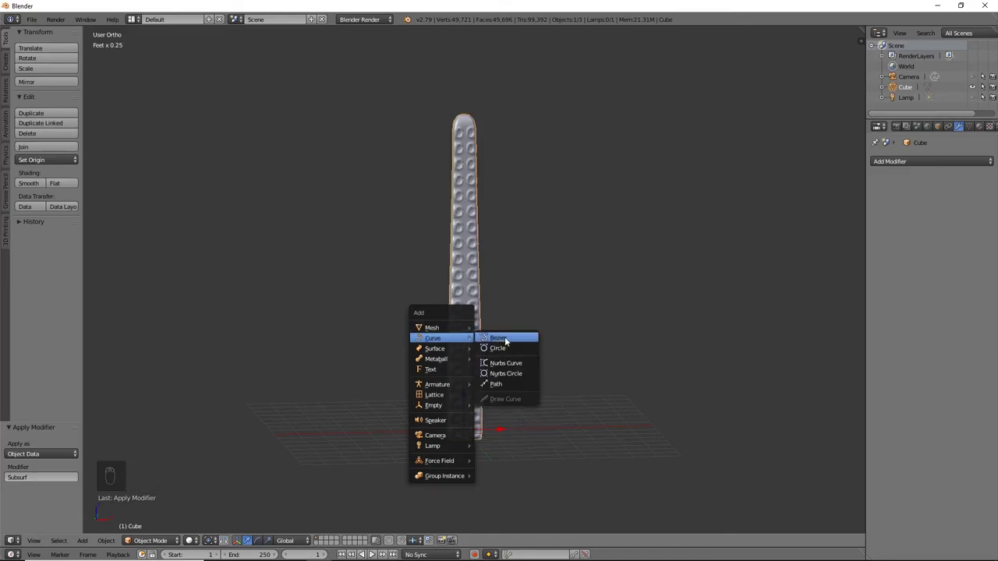
{"action": "left_click_drag", "start_coordinate": [518, 389], "coordinate": [437, 369]}
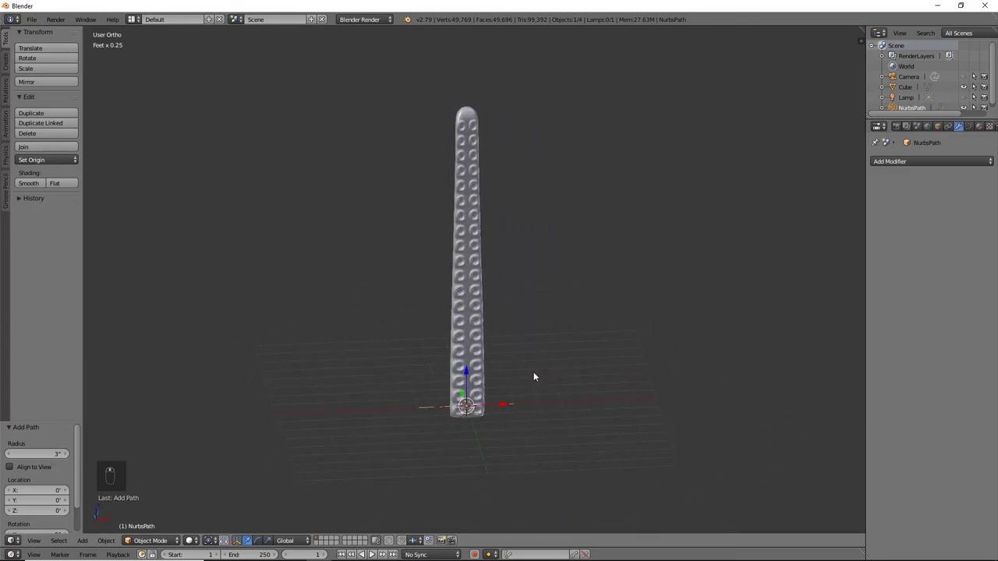
- In front view, rotate the path 90° upright and move it beside the tentacle
{"action": "key", "text": "KP_1"}
{"action": "key", "text": "r"}
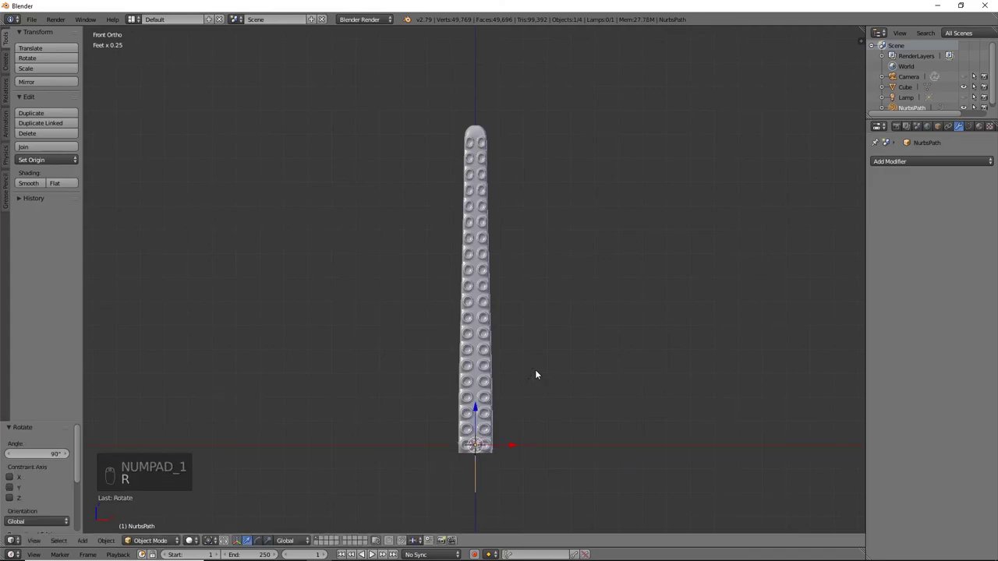
{"action": "key", "text": "z"}
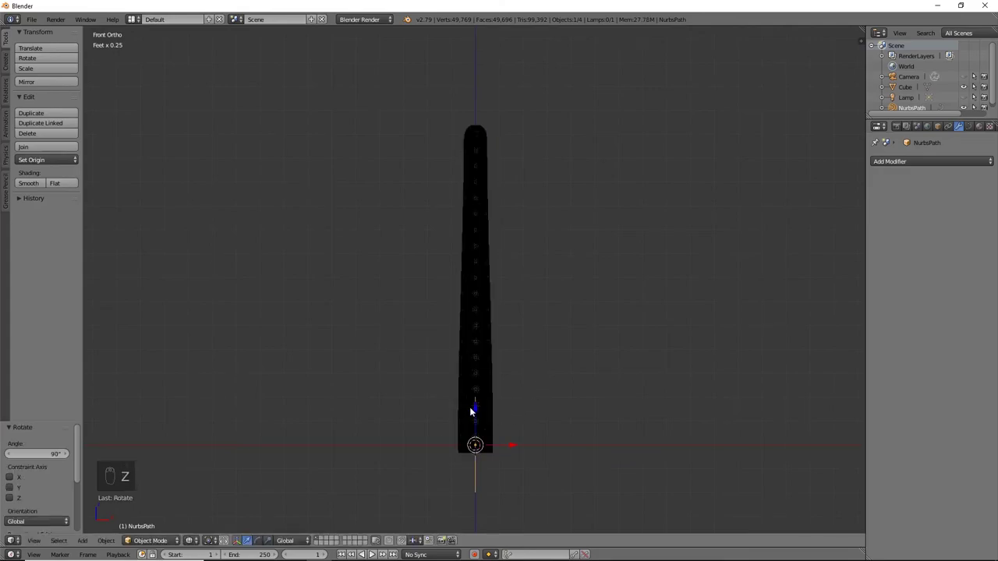
{"action": "left_click_drag", "start_coordinate": [479, 408], "coordinate": [564, 354]}
- Raise the path to ground level, then drag its control points into an S-curve as tall as the tentacle
{"action": "key", "text": "z"}
{"action": "key", "text": "Tab"}
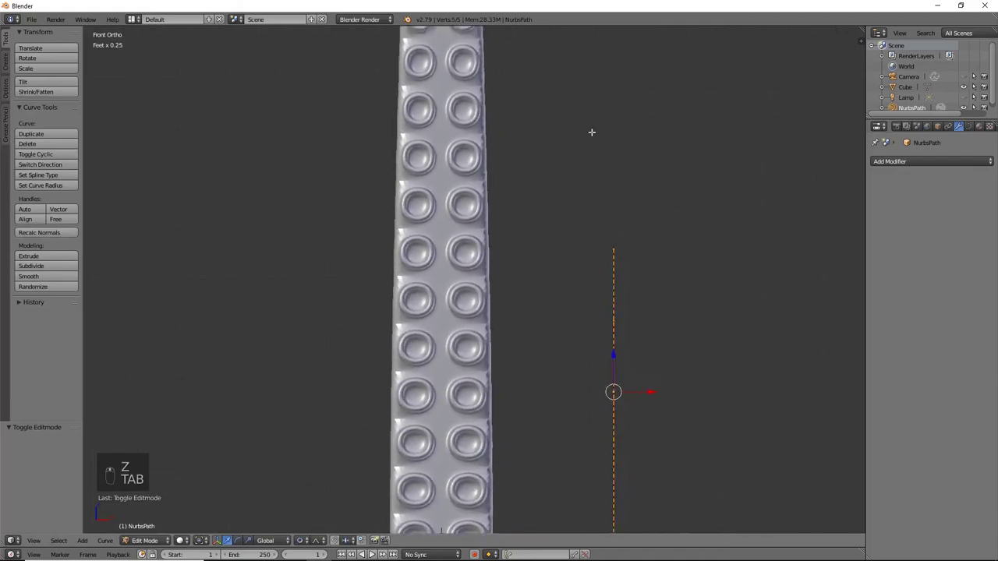
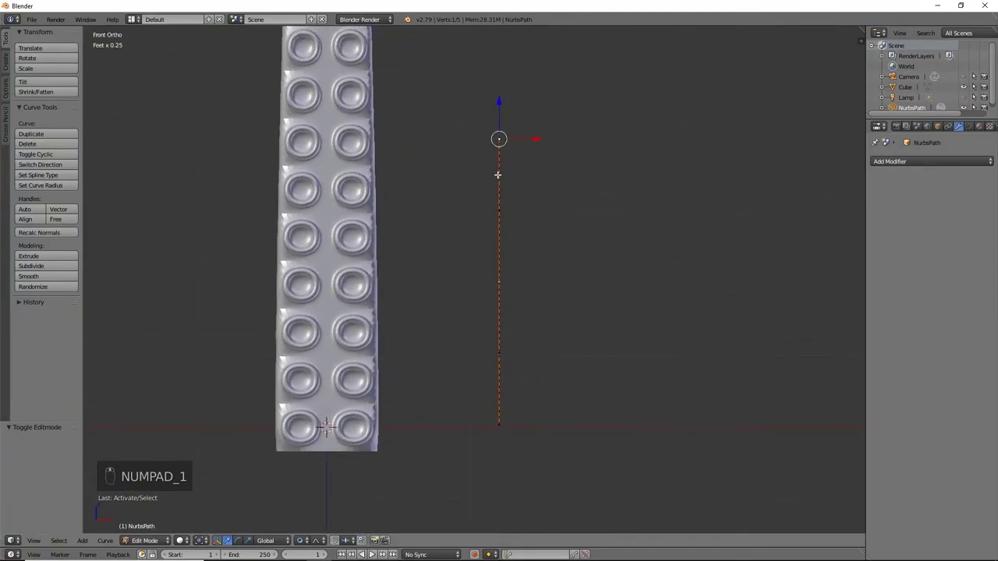
{"action": "key", "text": "g"}
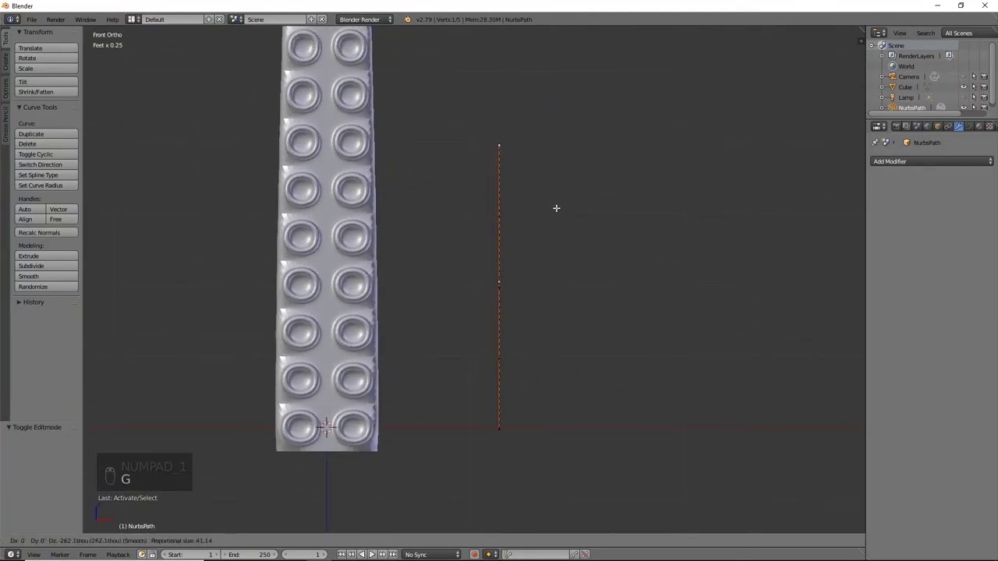
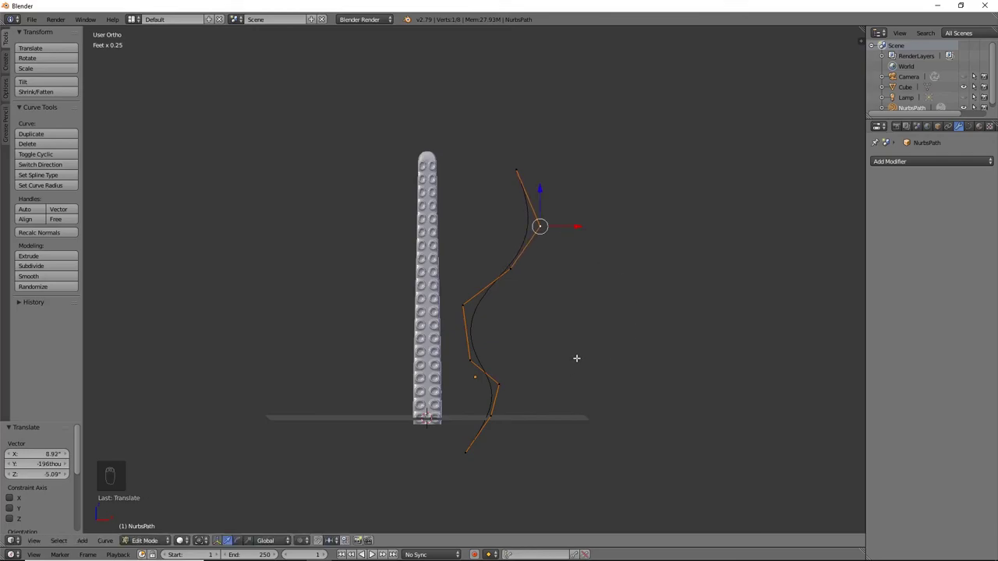
{"action": "key", "text": "Tab"}
{"action": "left_click_drag", "start_coordinate": [519, 273], "coordinate": [468, 278]}
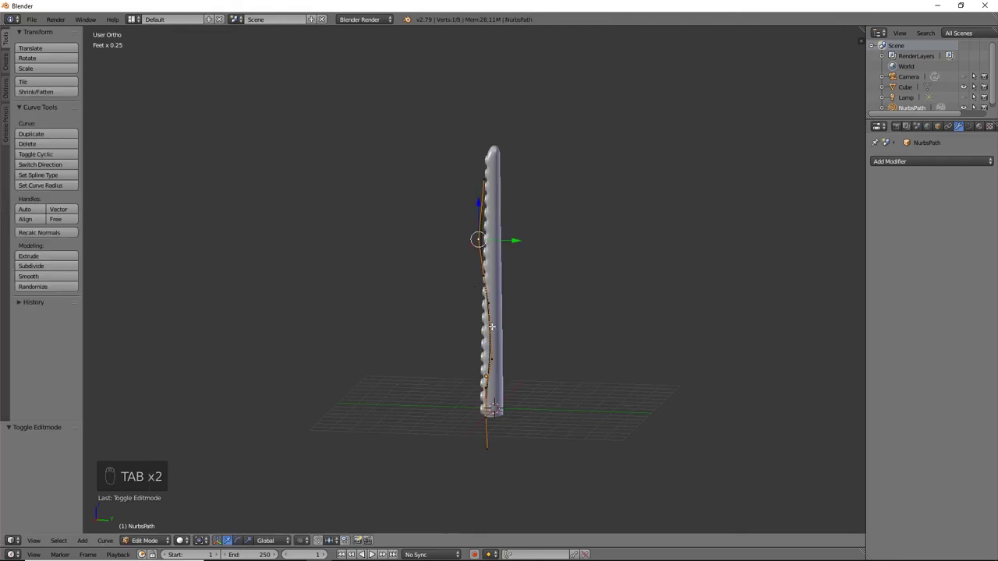
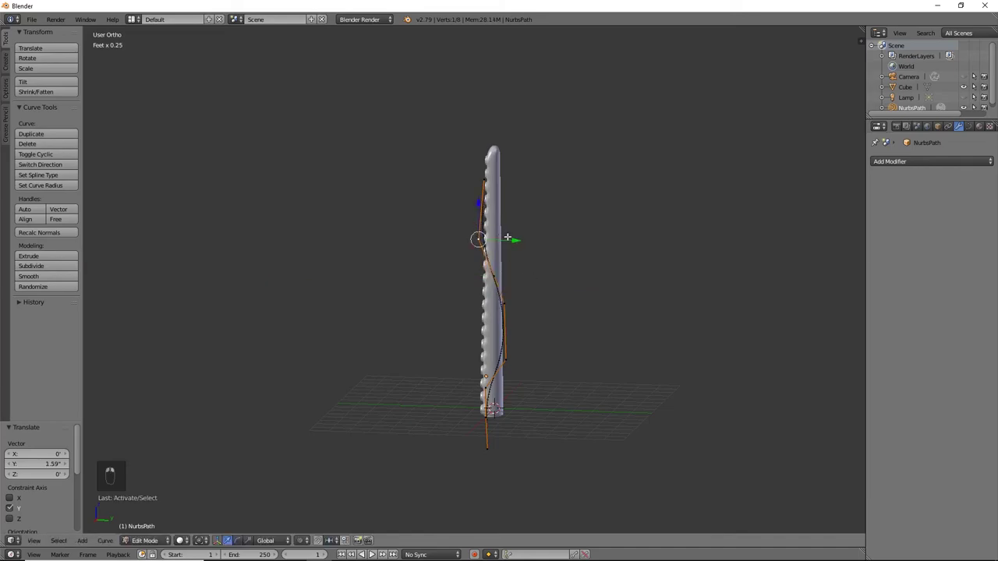
- Add a Curve modifier targeting NurbsPath and move the tentacle down Z and along X so it bends
{"action": "middle_click", "coordinate": [446, 352]}
{"action": "key", "text": "Tab"}
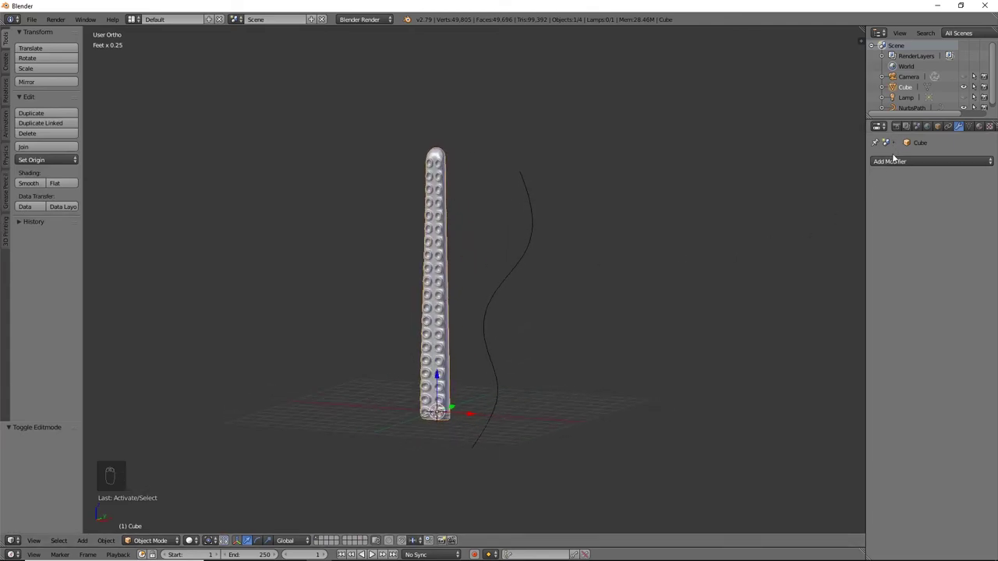
{"action": "left_click_drag", "start_coordinate": [895, 159], "coordinate": [912, 241]}
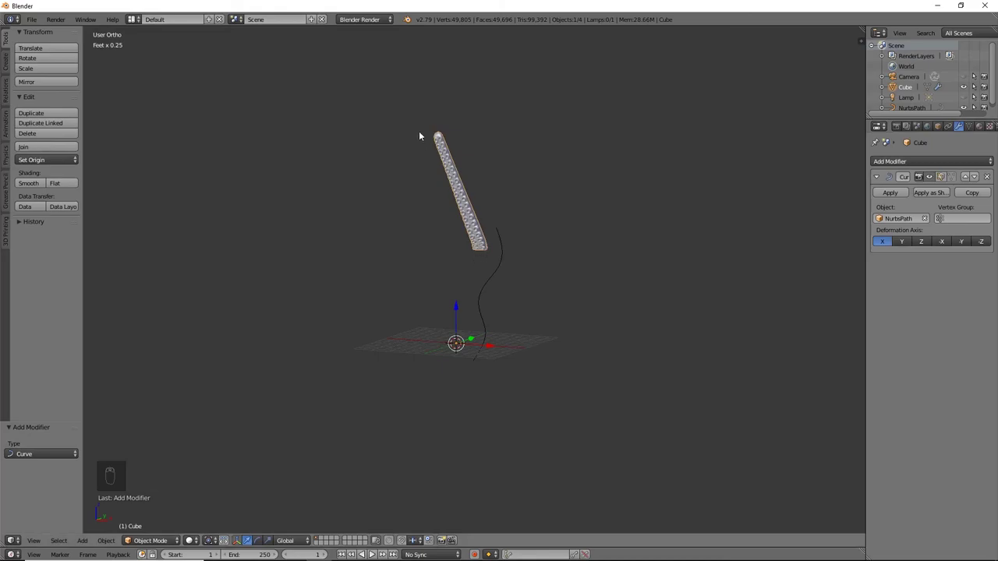
{"action": "left_click_drag", "start_coordinate": [476, 208], "coordinate": [458, 406]}
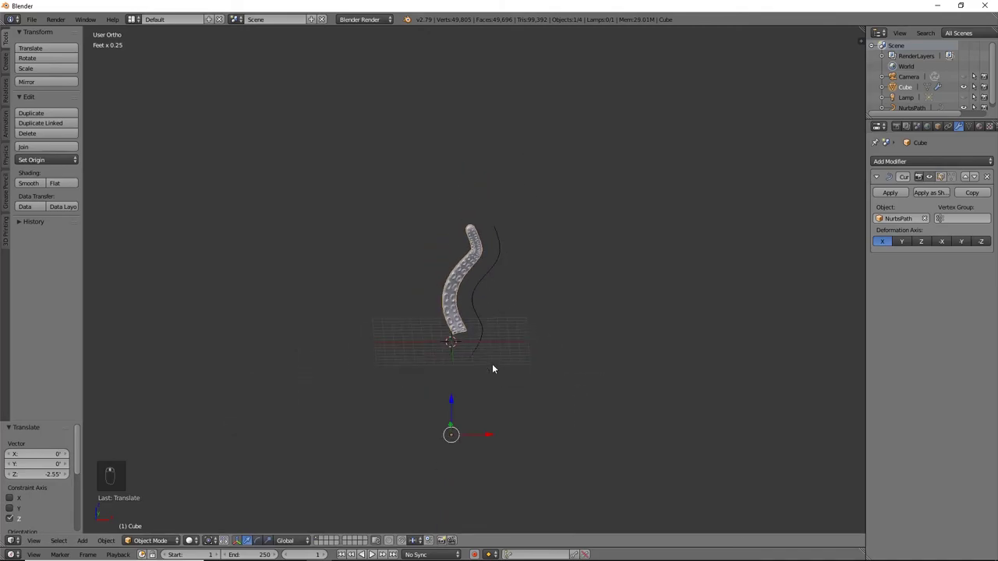
{"action": "left_click_drag", "start_coordinate": [496, 436], "coordinate": [485, 394]}
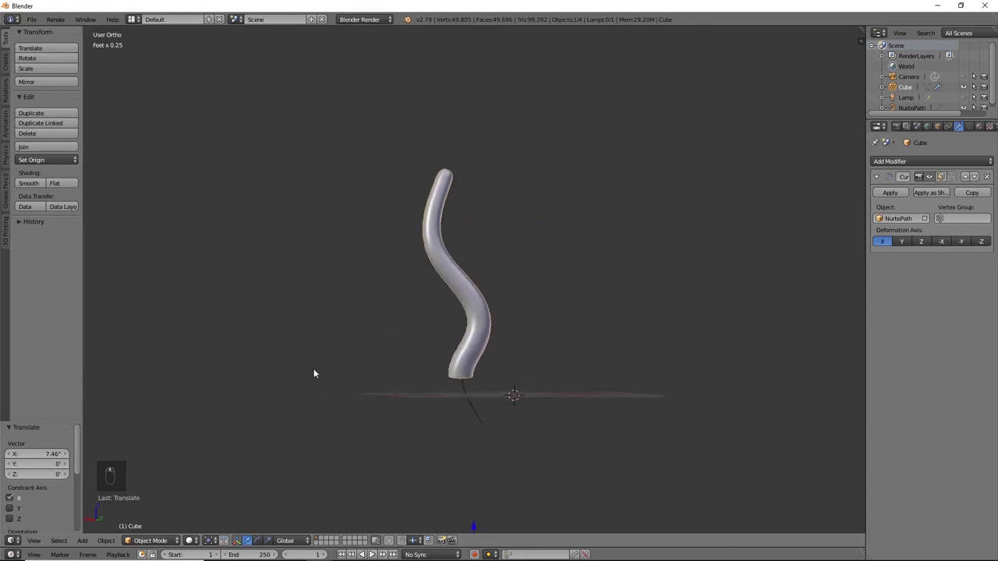
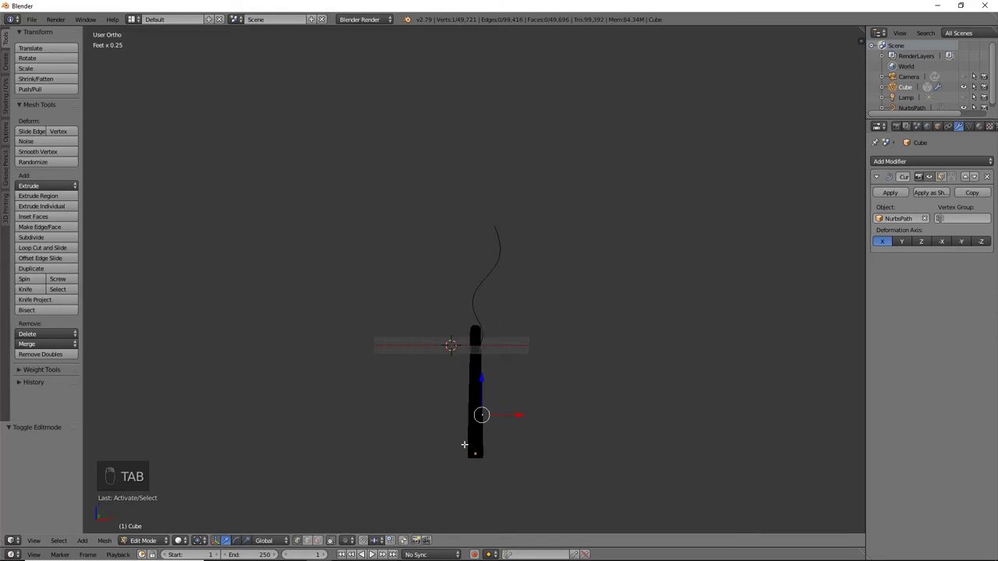
- Duplicate the bent tentacle as Cube.001 with Shift+D, then reselect the original
{"action": "key", "text": "Tab"}
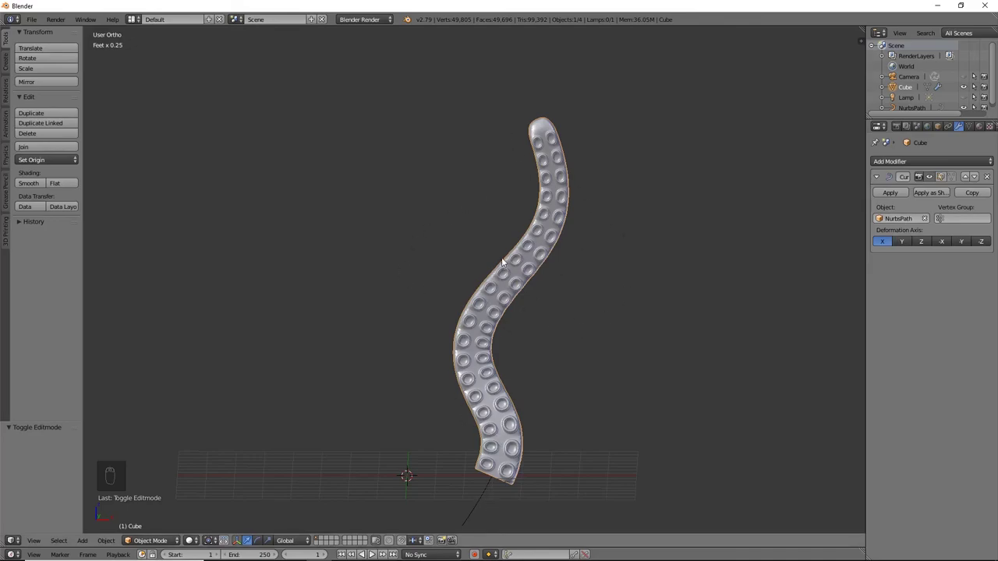
{"action": "key", "text": "shift+d"}
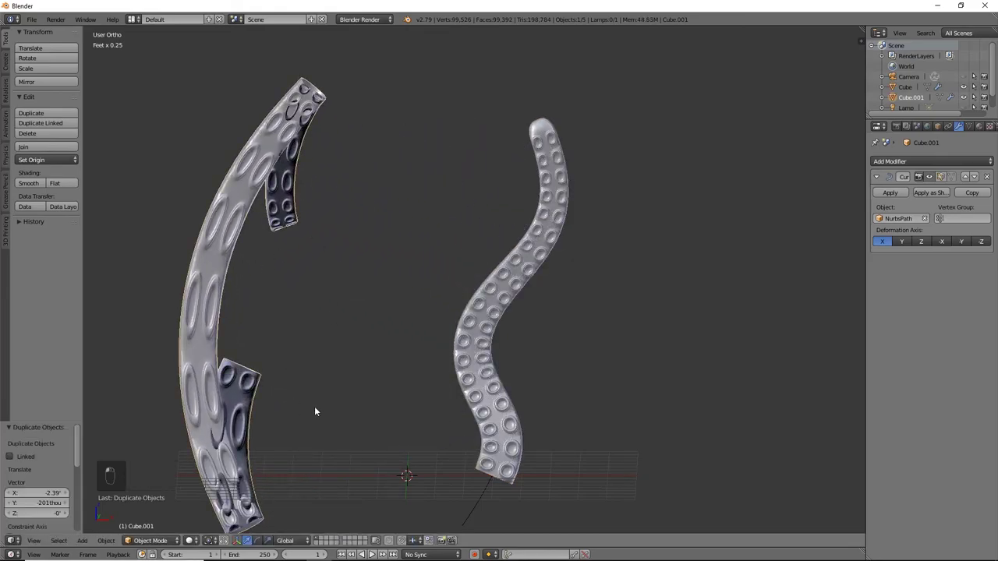
{"action": "right_click", "coordinate": [893, 200]}
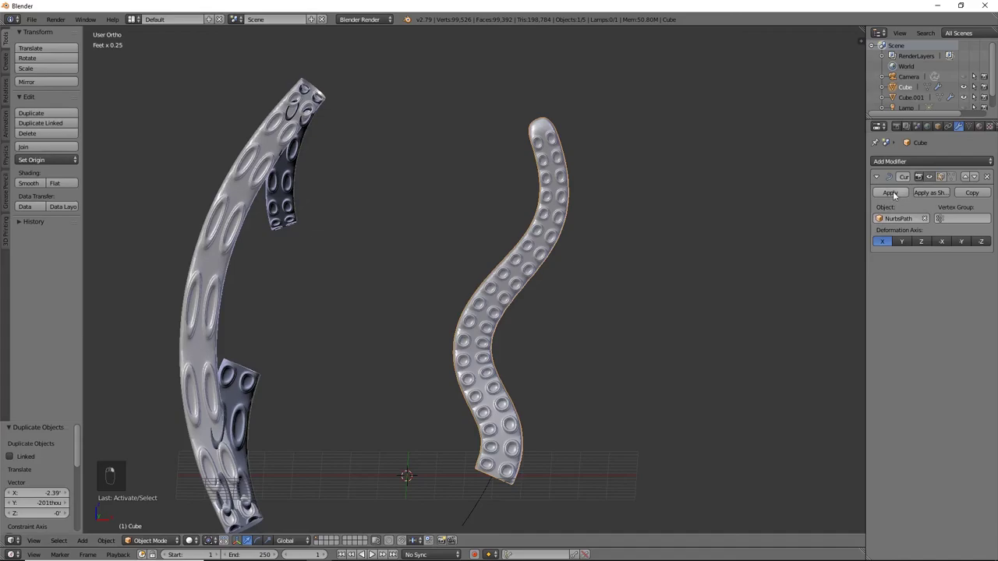
- Apply the first tentacle's Curve modifier and move the path off to the left of it
{"action": "left_click", "coordinate": [897, 195]}
{"action": "left_click_drag", "start_coordinate": [897, 195], "coordinate": [514, 418]}
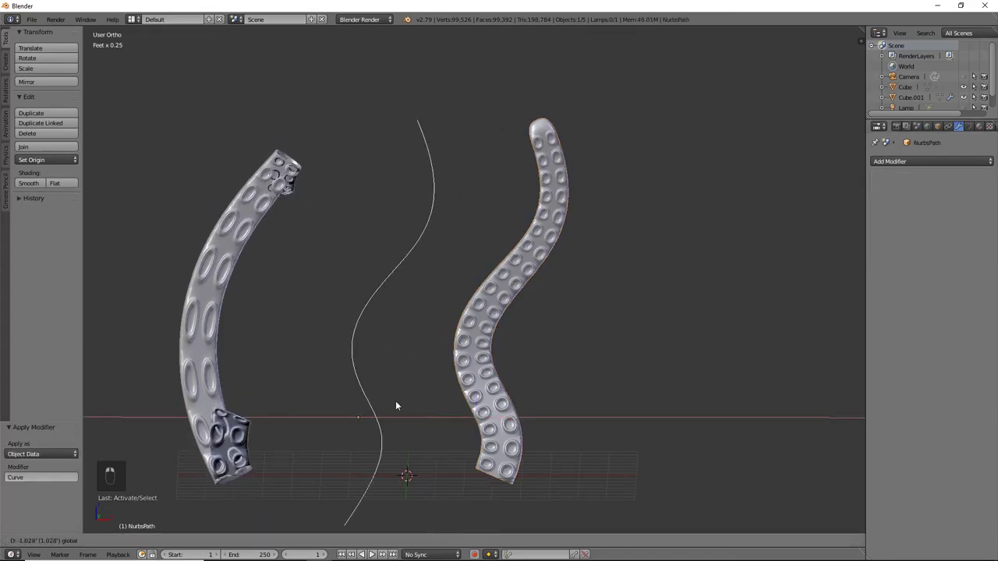
{"action": "left_click_drag", "start_coordinate": [400, 404], "coordinate": [202, 347]}
- Slide the copied tentacle along the path and reopen the path for point editing
{"action": "key", "text": "g"}
{"action": "left_click_drag", "start_coordinate": [202, 347], "coordinate": [361, 358]}
{"action": "middle_click", "coordinate": [362, 359]}
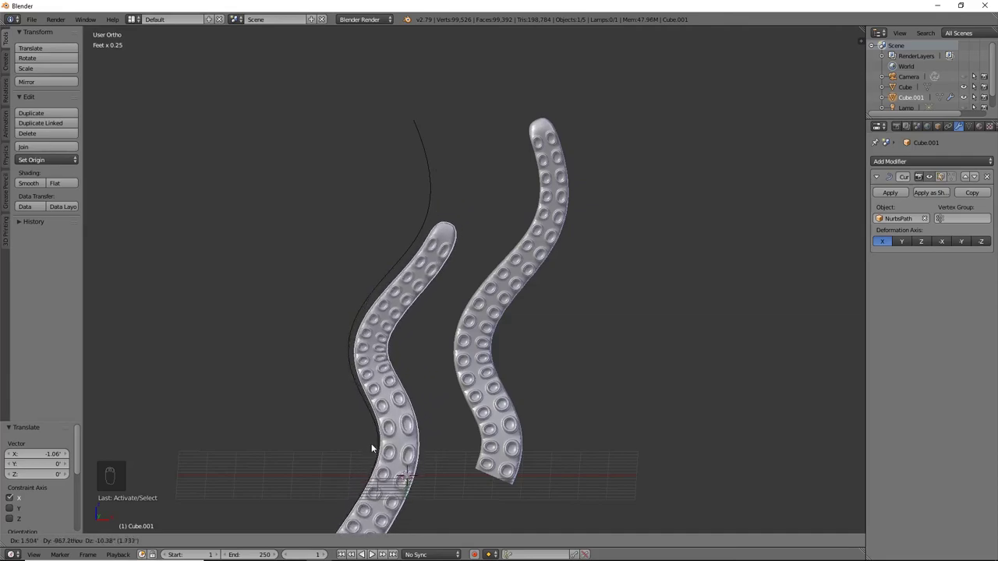
{"action": "left_click_drag", "start_coordinate": [468, 404], "coordinate": [438, 183]}
{"action": "left_click_drag", "start_coordinate": [438, 182], "coordinate": [594, 223]}
{"action": "left_click_drag", "start_coordinate": [593, 222], "coordinate": [518, 190]}
{"action": "middle_click", "coordinate": [518, 190]}
{"action": "left_click_drag", "start_coordinate": [499, 163], "coordinate": [476, 143]}
{"action": "key", "text": "Tab"}
{"action": "key", "text": "f"}
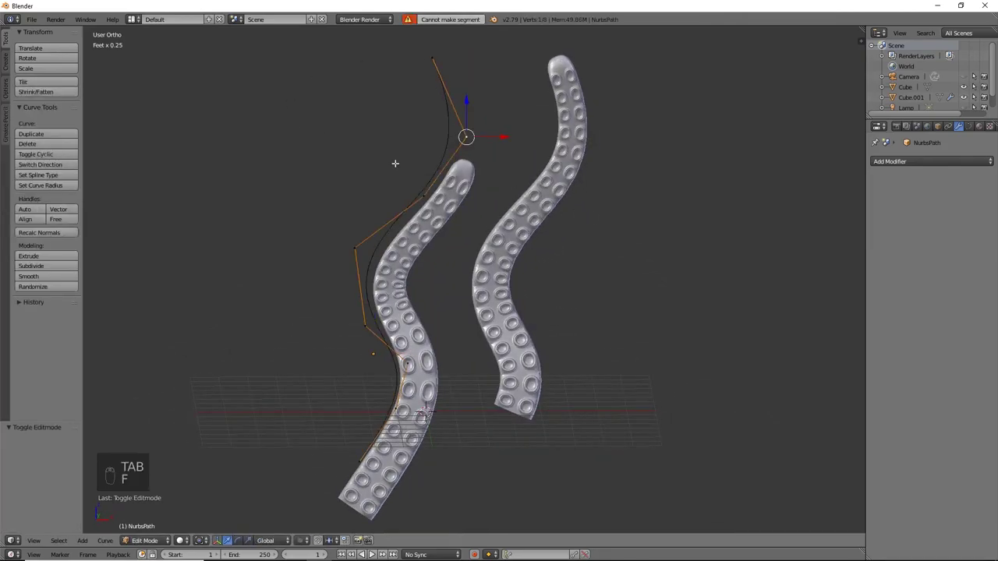
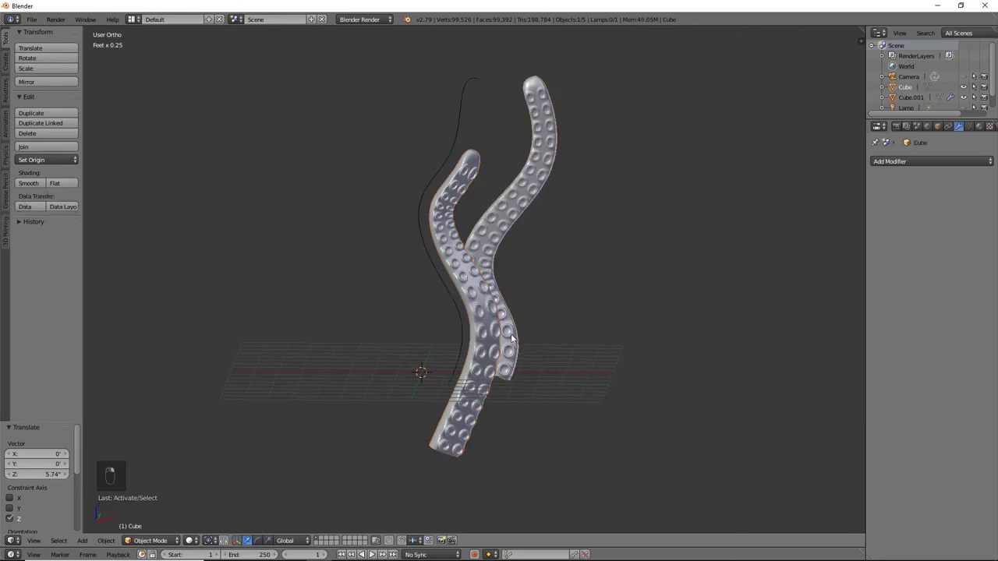
- Try Set Origin > Geometry to Origin on the tentacle, then undo the recentring
{"action": "left_click_drag", "start_coordinate": [481, 363], "coordinate": [518, 336]}
{"action": "left_click_drag", "start_coordinate": [518, 336], "coordinate": [491, 430]}
{"action": "left_click", "coordinate": [492, 430]}
{"action": "left_click", "coordinate": [478, 421]}
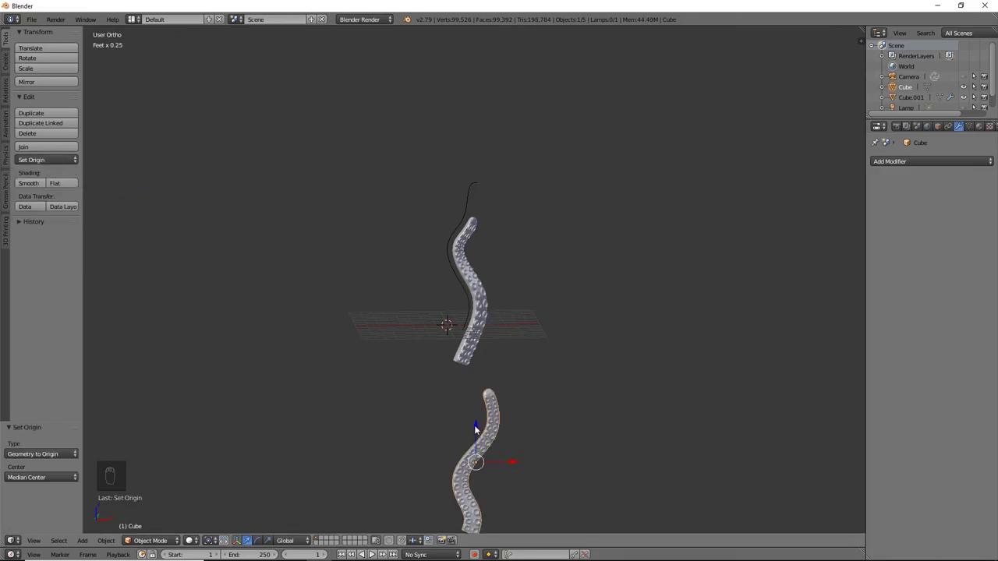
{"action": "key", "text": "ctrl+z"}
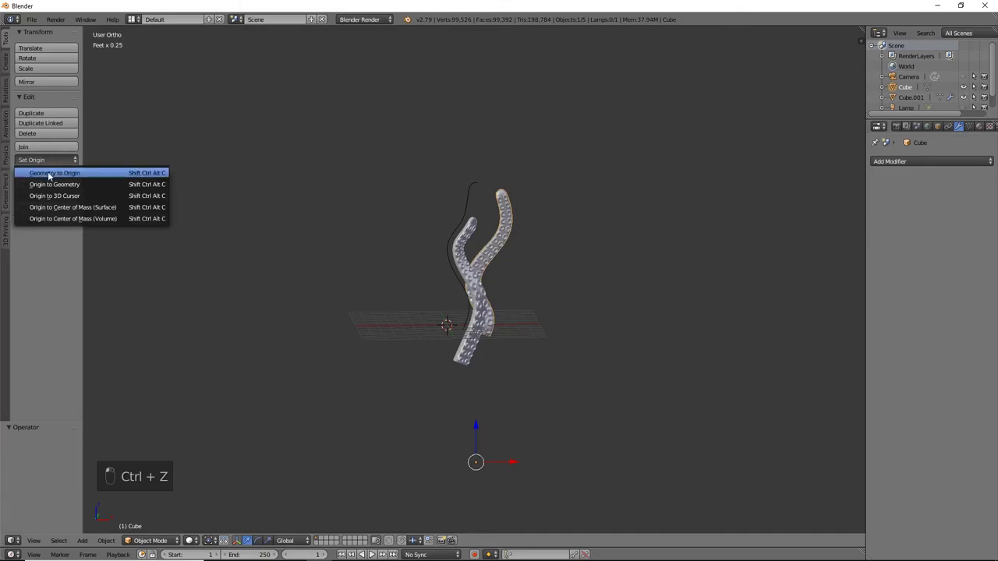
- Lower the first tentacle along Z among its copy and apply Cube.001's Curve modifier
{"action": "left_click_drag", "start_coordinate": [506, 209], "coordinate": [705, 300]}
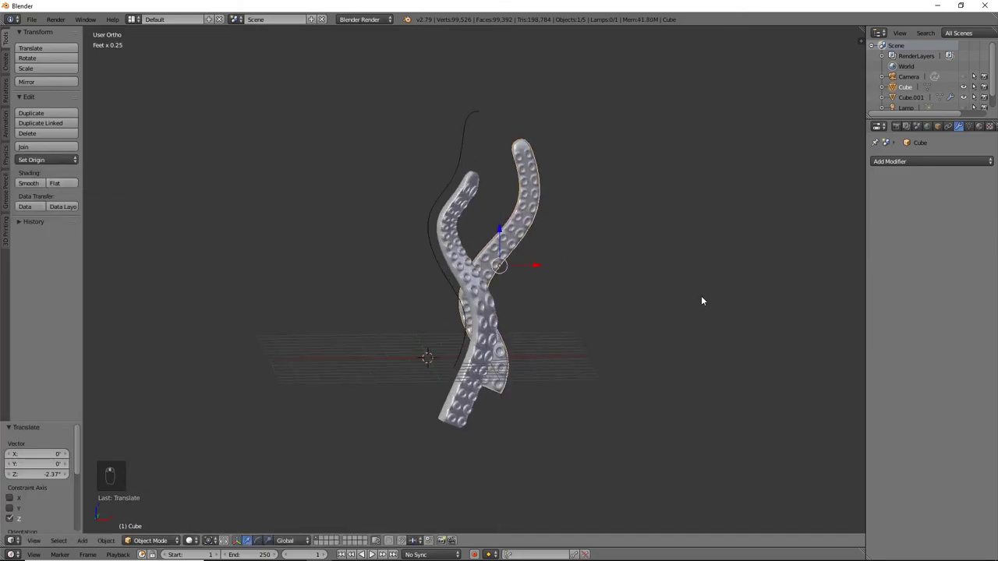
{"action": "left_click_drag", "start_coordinate": [485, 327], "coordinate": [888, 199]}
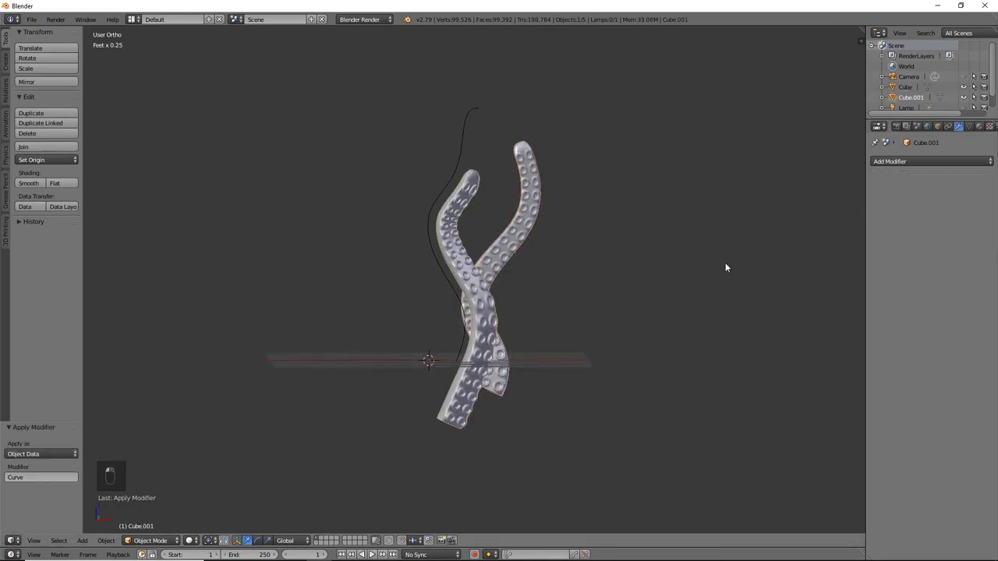
- Undo, duplicate a third tentacle Cube.002, reposition its path and apply its Curve modifier
{"action": "key", "text": "ctrl+z"}
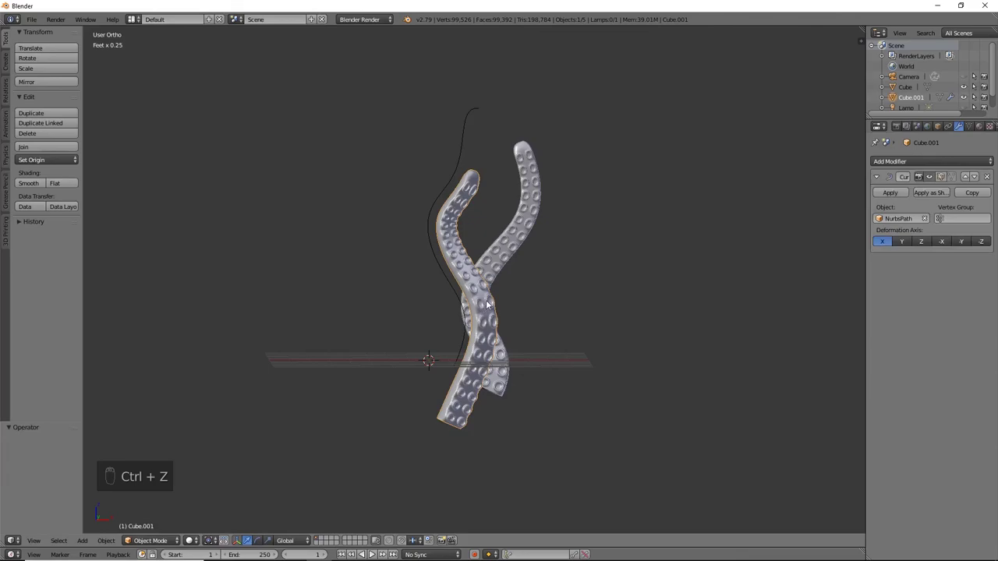
{"action": "key", "text": "shift+d"}
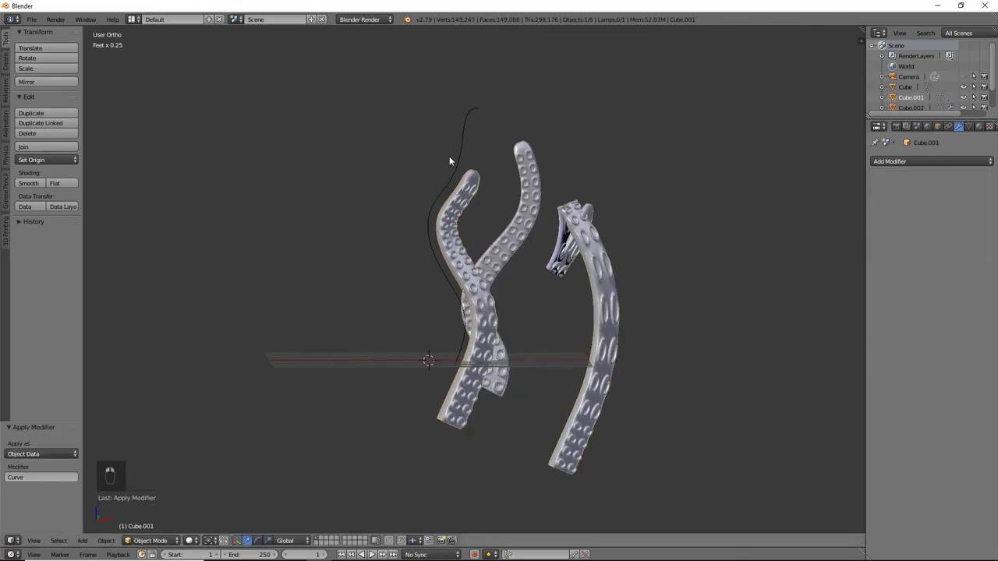
{"action": "key", "text": "g"}
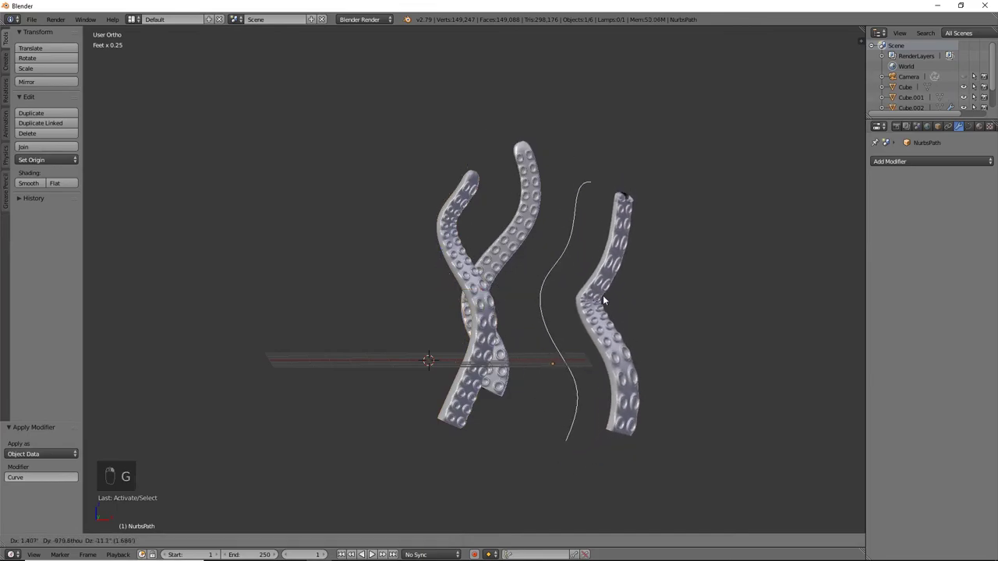
{"action": "left_click_drag", "start_coordinate": [611, 314], "coordinate": [664, 287]}
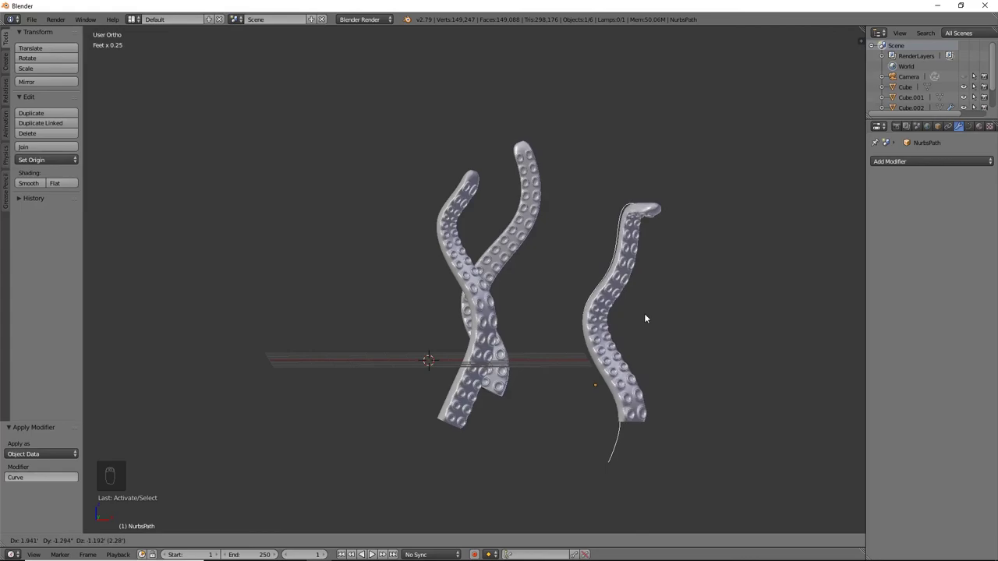
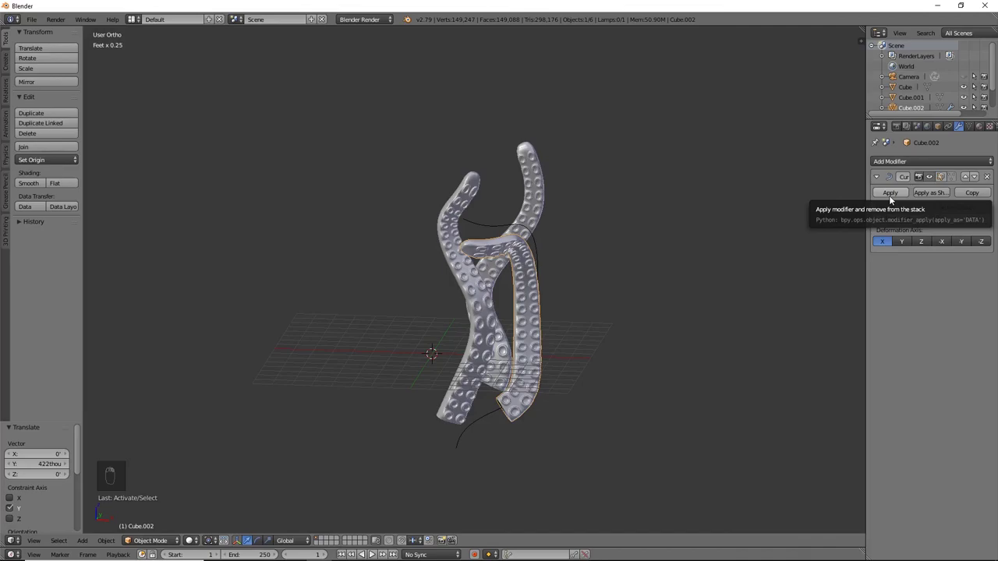
{"action": "left_click_drag", "start_coordinate": [960, 88], "coordinate": [946, 88]}
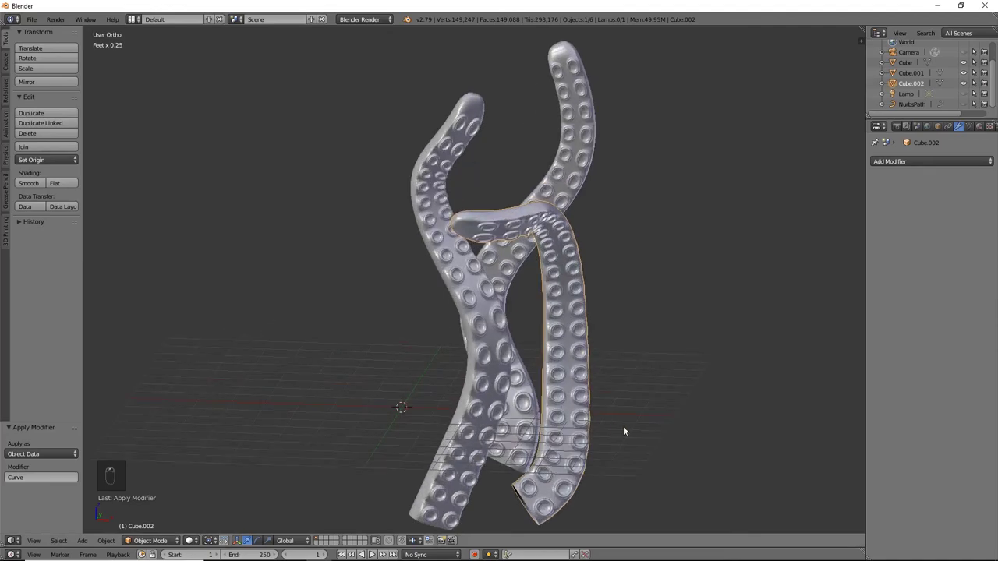
- Add a mesh circle, move it beneath the tentacle group in Top view and scale it around all three bases
{"action": "key", "text": "Tab"}
{"action": "key", "text": "shift+a"}
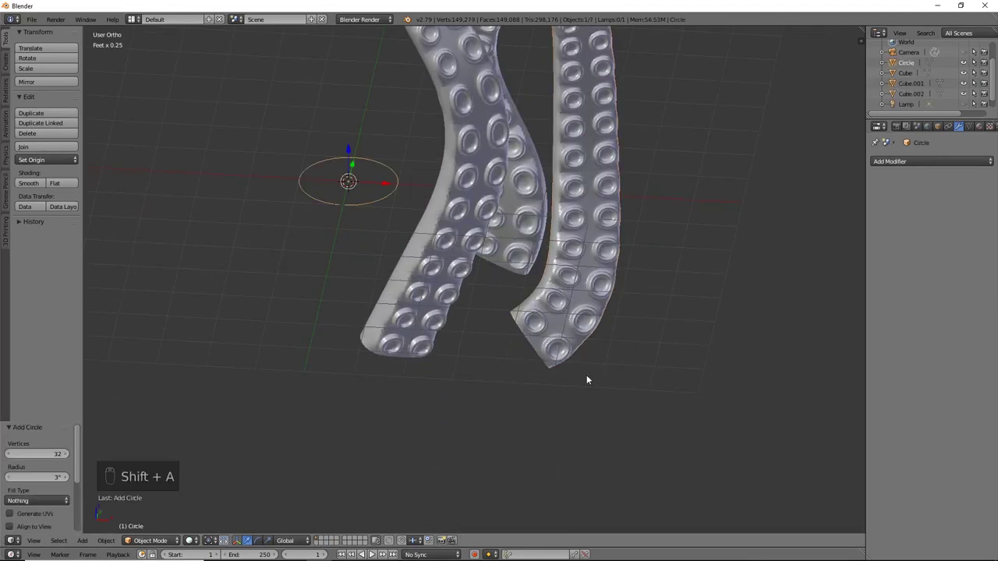
{"action": "key", "text": "KP_7"}
{"action": "key", "text": "g"}
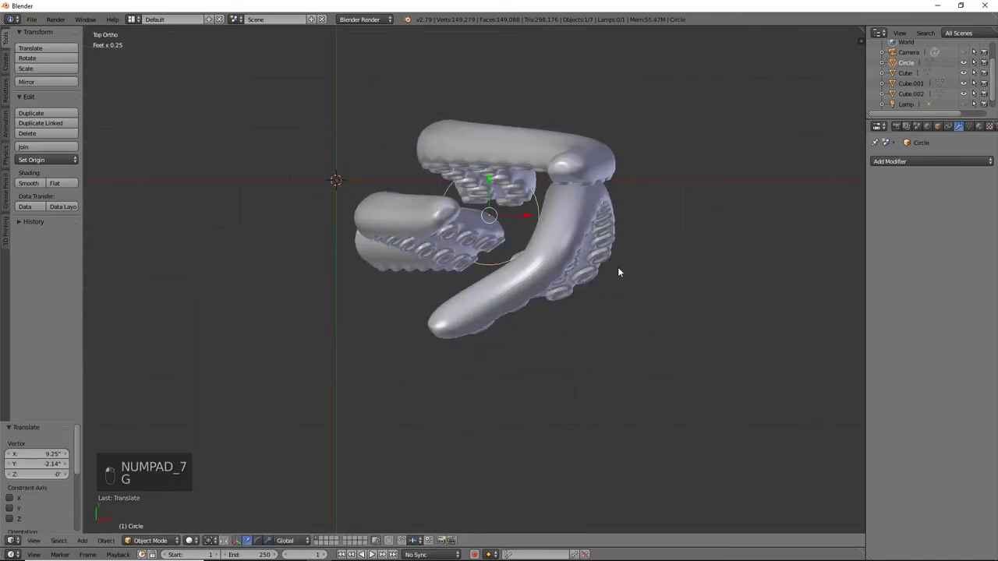
{"action": "key", "text": "s"}
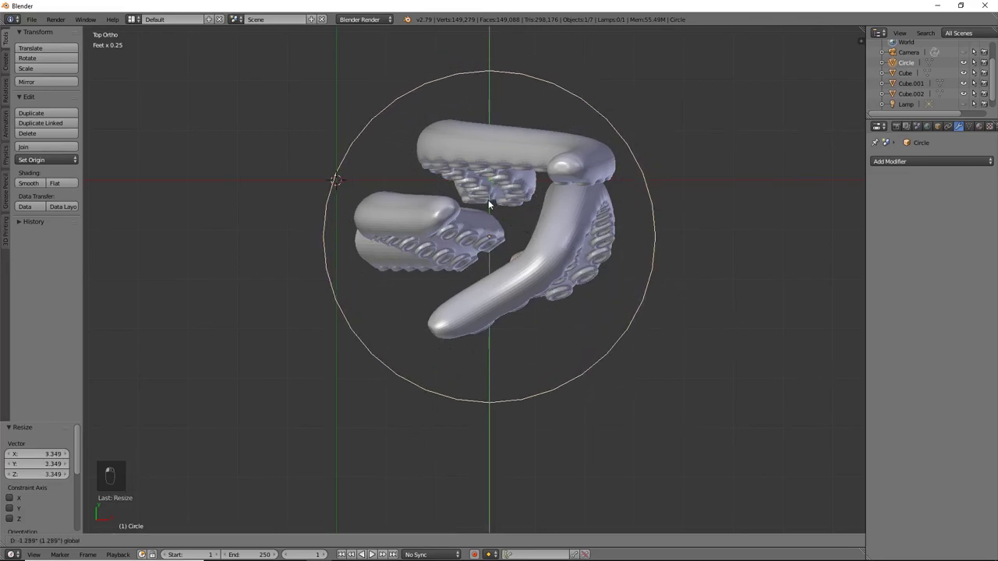
{"action": "key", "text": "s"}
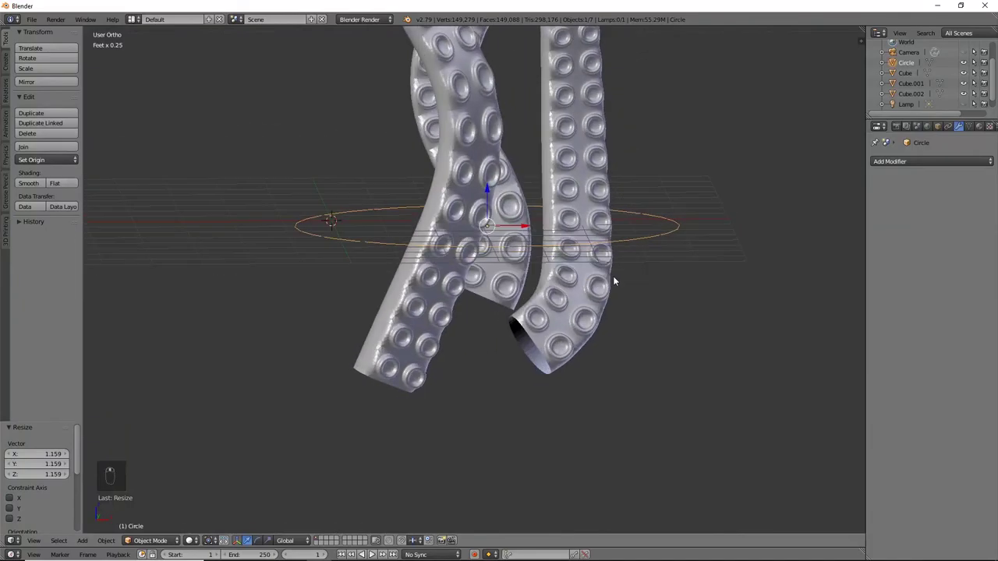
- Extrude the circle down into a wall, extrude and shrink an inner rim, and fill it with a face
{"action": "key", "text": "e"}
{"action": "key", "text": "Escape"}
{"action": "key", "text": "Tab"}
{"action": "key", "text": "w"}
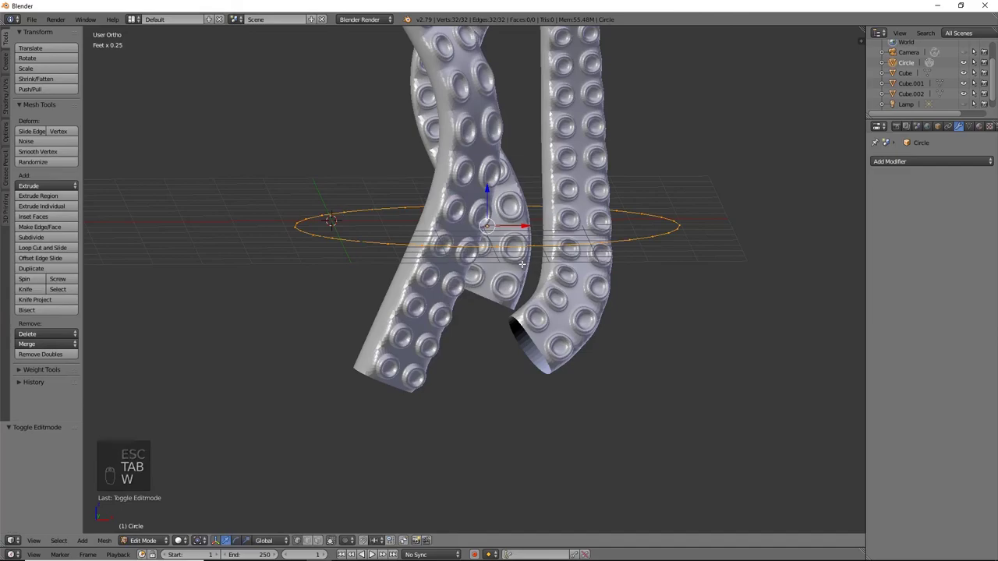
{"action": "key", "text": "e"}
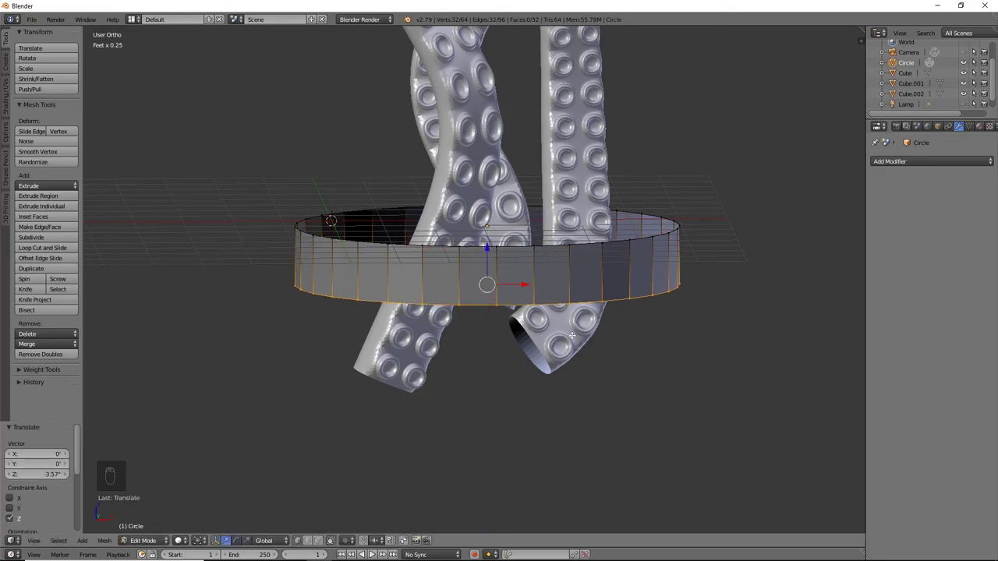
{"action": "key", "text": "e"}
{"action": "key", "text": "s"}
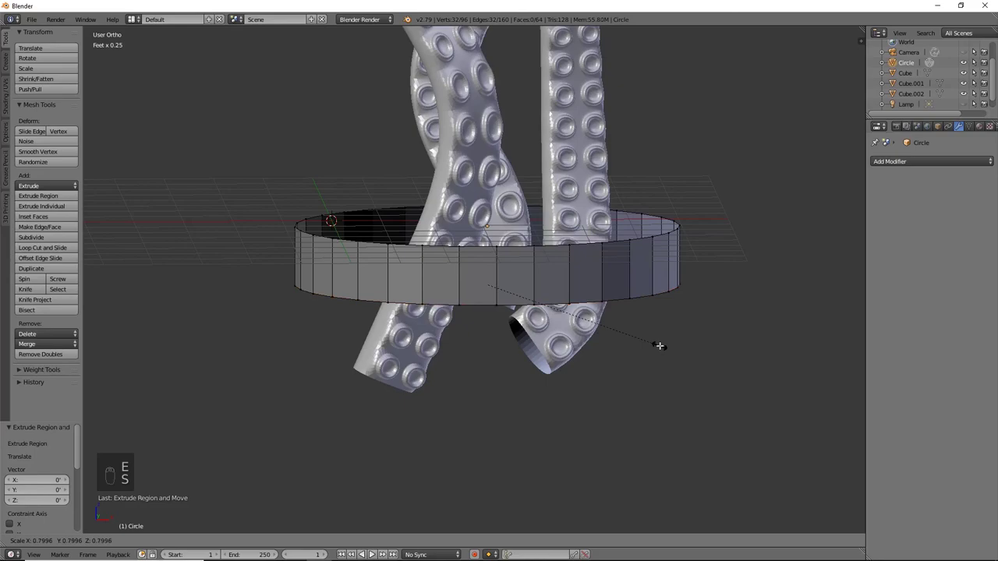
{"action": "key", "text": "f"}
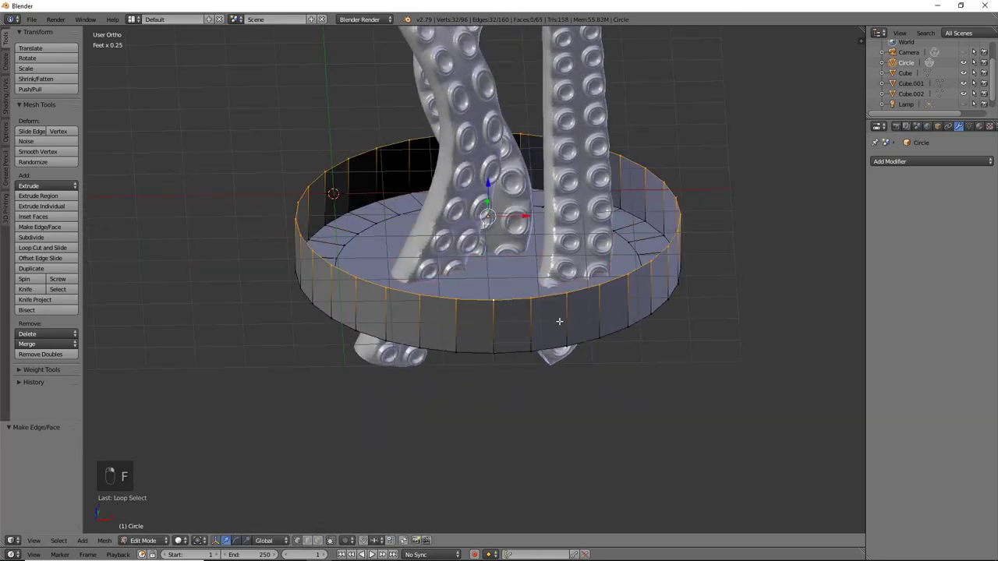
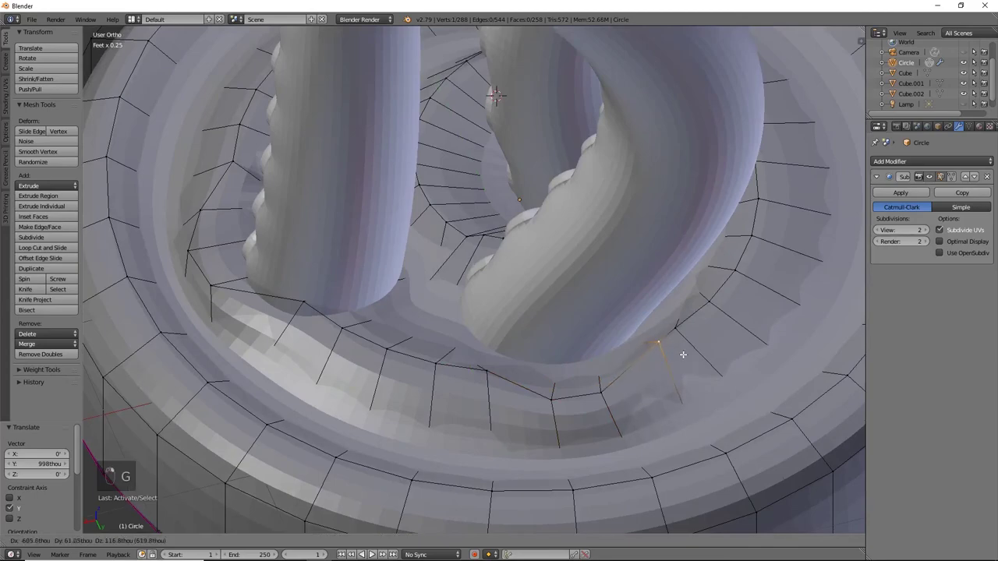
- Nudge inner rim vertices toward the tentacle bases to ripple the subdivided top
{"action": "key", "text": "g"}
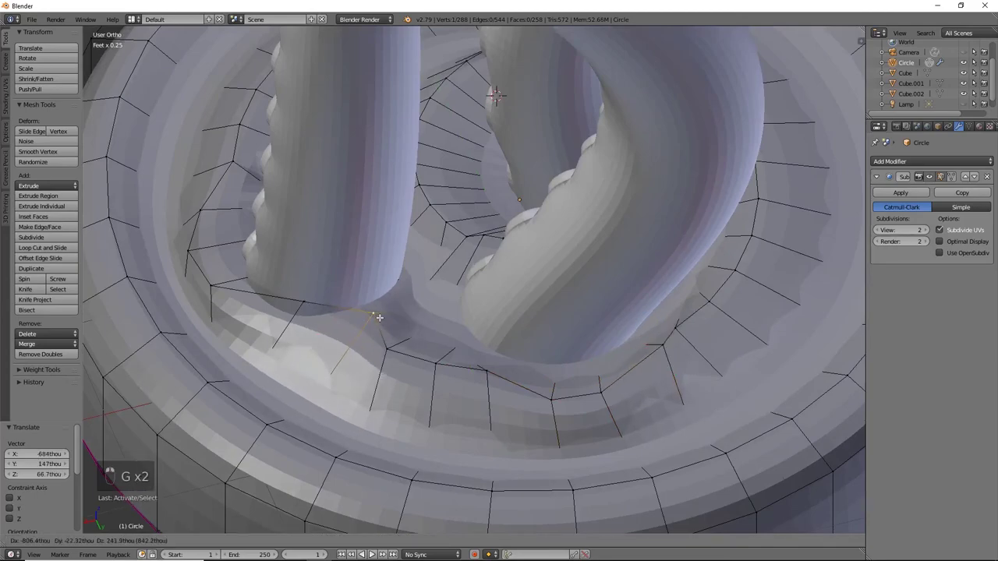
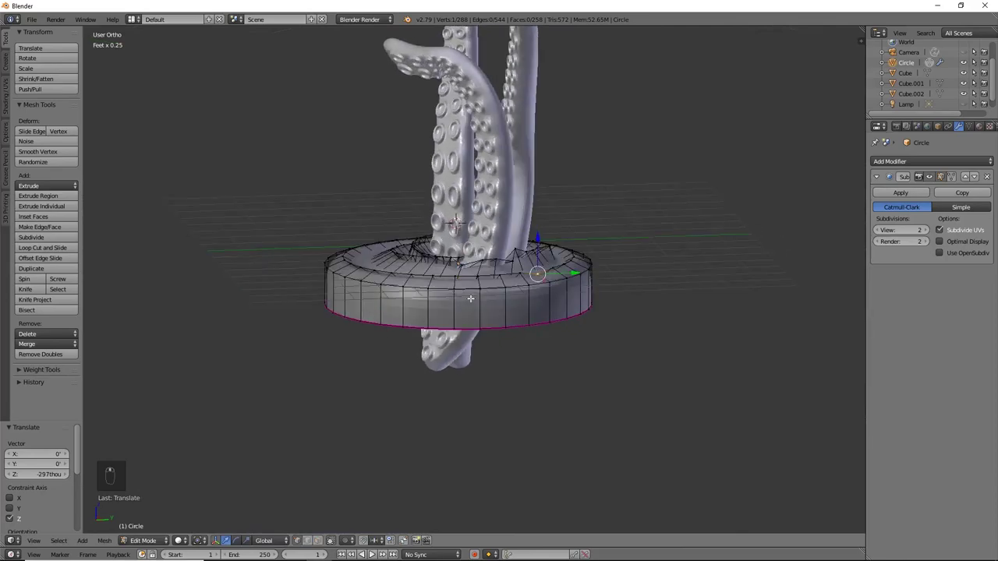
{"action": "key", "text": "Tab"}
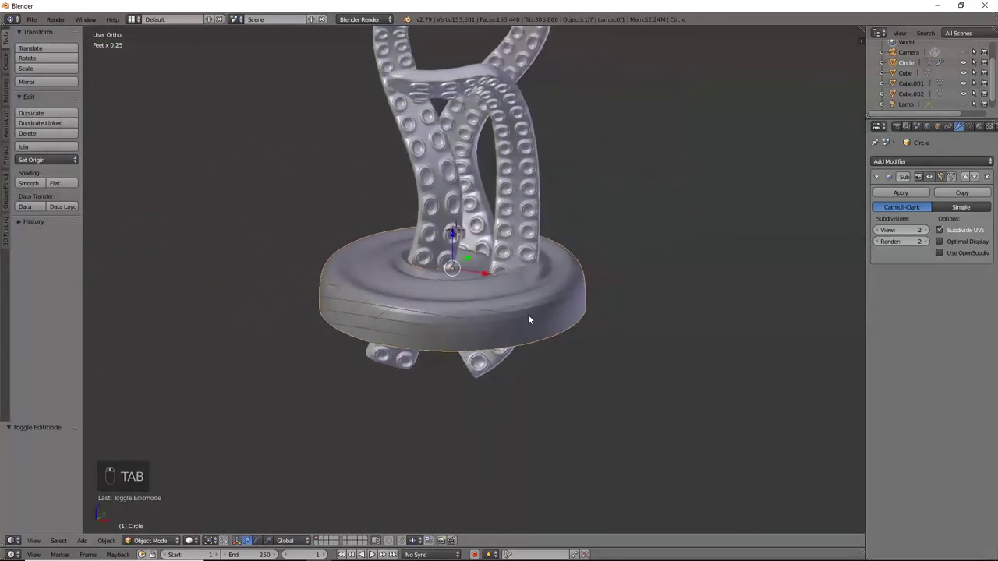
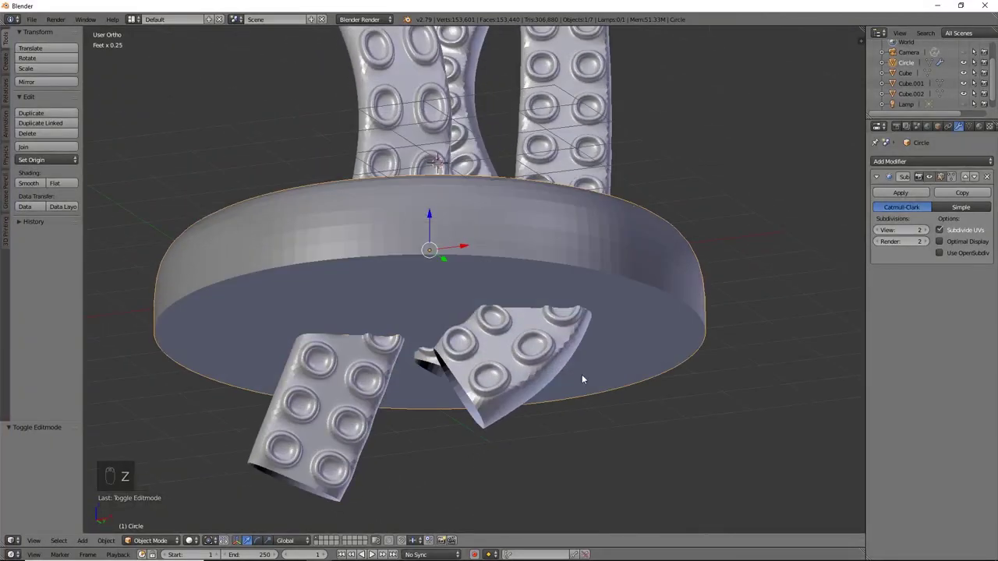
{"action": "right_click", "coordinate": [482, 253]}
- In front wireframe view, box-select and delete the first tentacle's vertices hanging below the base
{"action": "key", "text": "Tab"}
{"action": "key", "text": "KP_1"}
{"action": "key", "text": "z"}
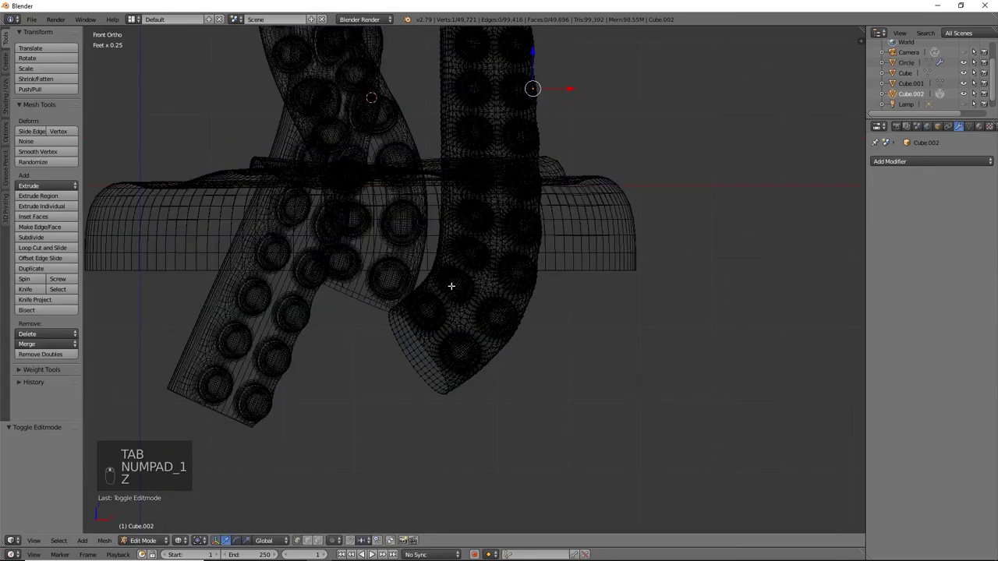
{"action": "key", "text": "a"}
{"action": "key", "text": "b"}
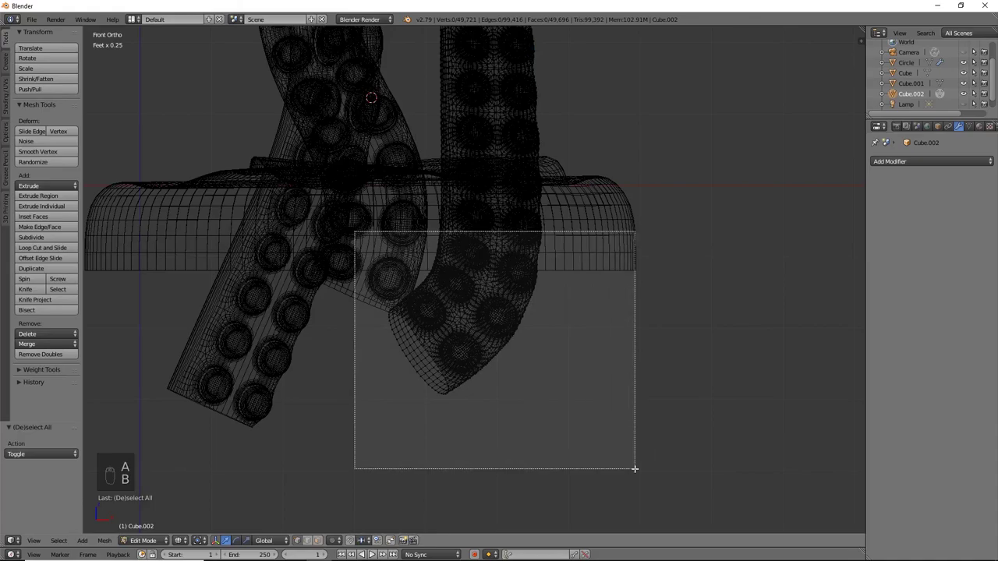
{"action": "key", "text": "x"}
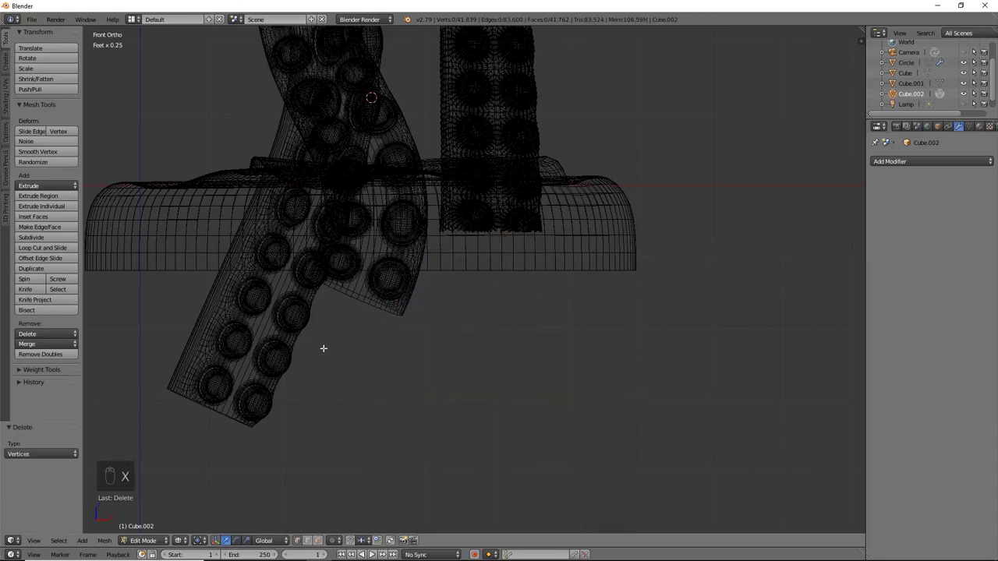
{"action": "key", "text": "Tab"}
- Delete the second tentacle's end below the base the same way
{"action": "right_click", "coordinate": [279, 348]}
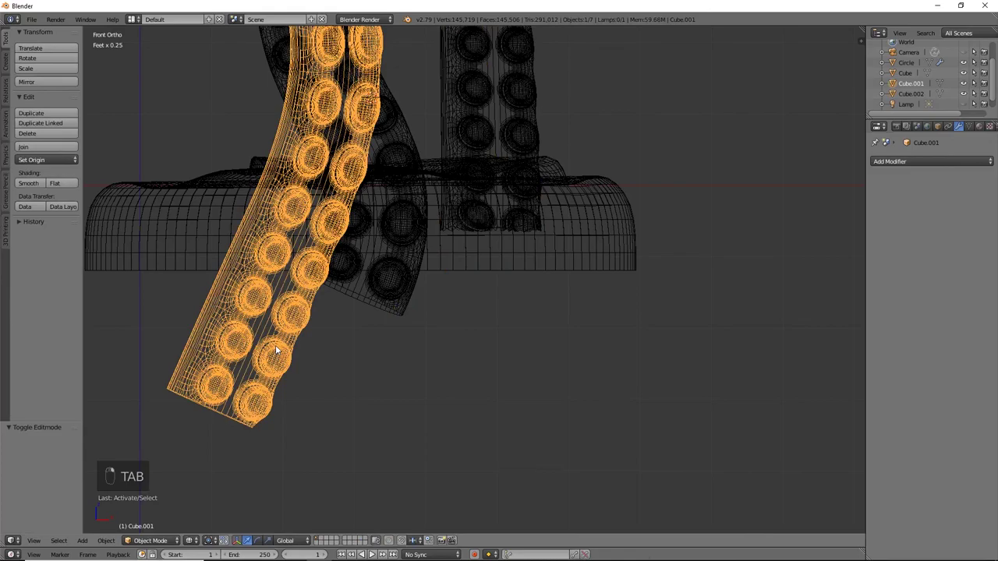
{"action": "key", "text": "Tab"}
{"action": "key", "text": "a"}
{"action": "key", "text": "v"}
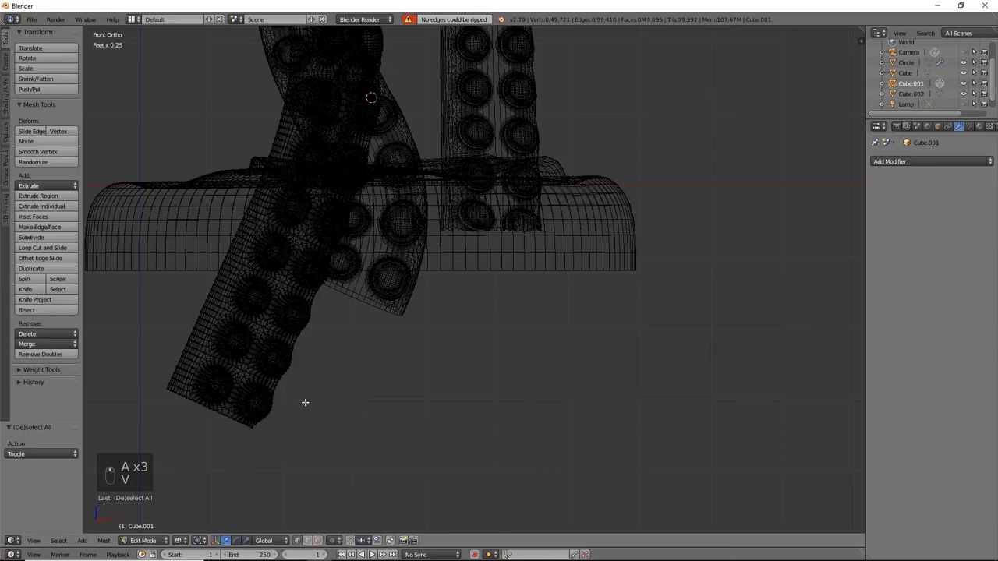
{"action": "key", "text": "a"}
{"action": "key", "text": "a"}
{"action": "key", "text": "b"}
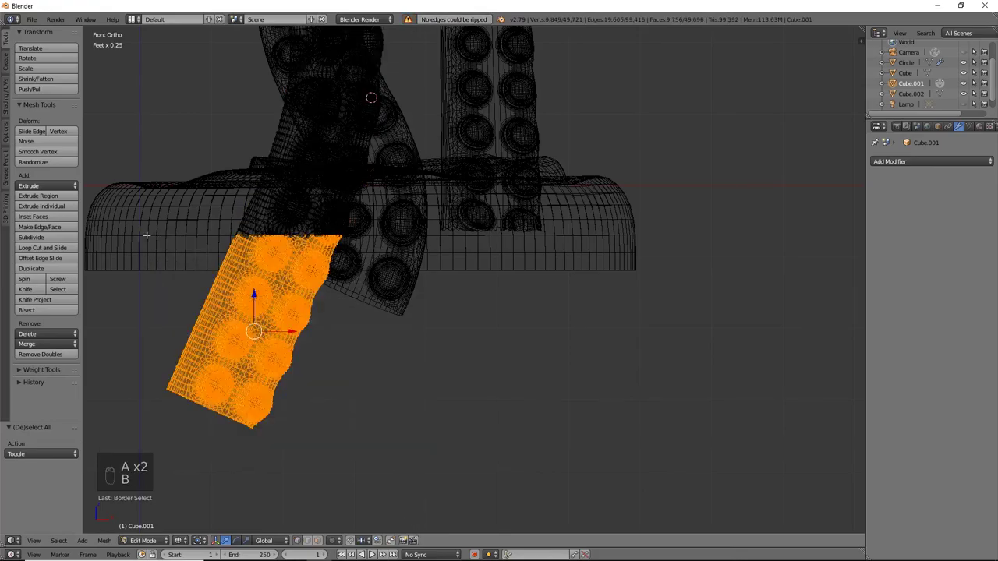
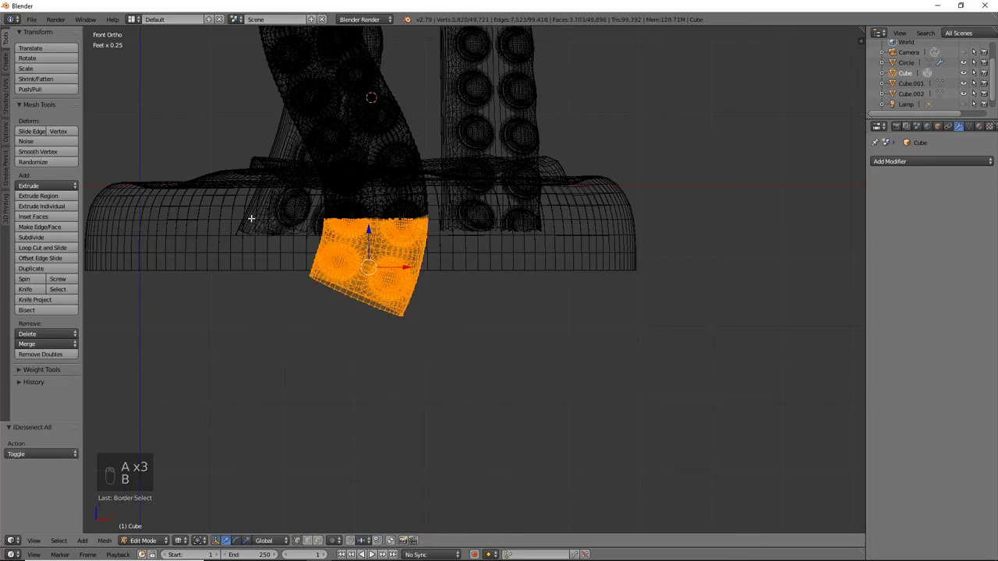
{"action": "key", "text": "x"}
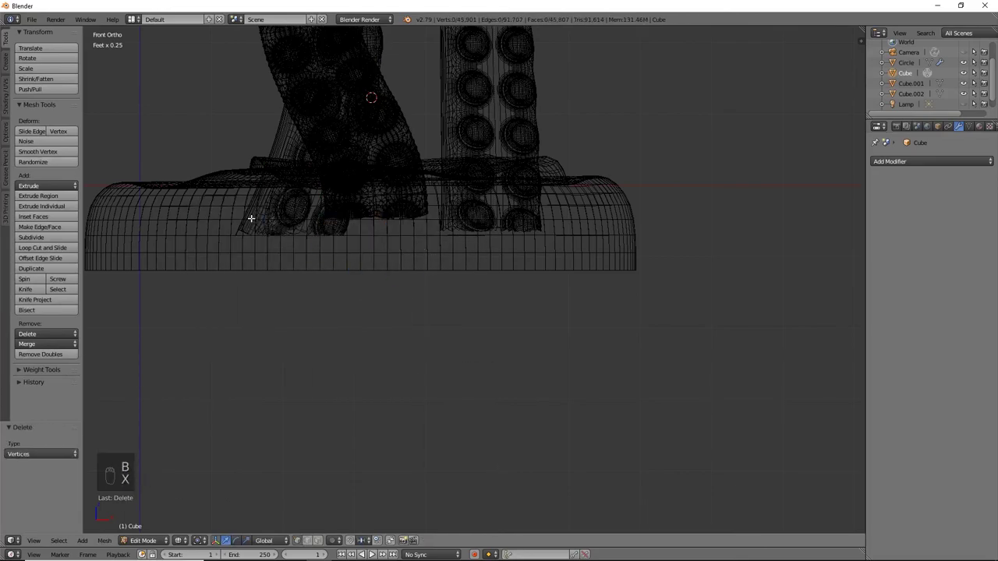
- Give the base a Boolean Union modifier and copy it twice for three stacked unions
{"action": "key", "text": "Tab"}
{"action": "left_click_drag", "start_coordinate": [319, 242], "coordinate": [900, 201]}
{"action": "left_click_drag", "start_coordinate": [903, 194], "coordinate": [788, 212]}
{"action": "left_click_drag", "start_coordinate": [904, 203], "coordinate": [908, 194]}
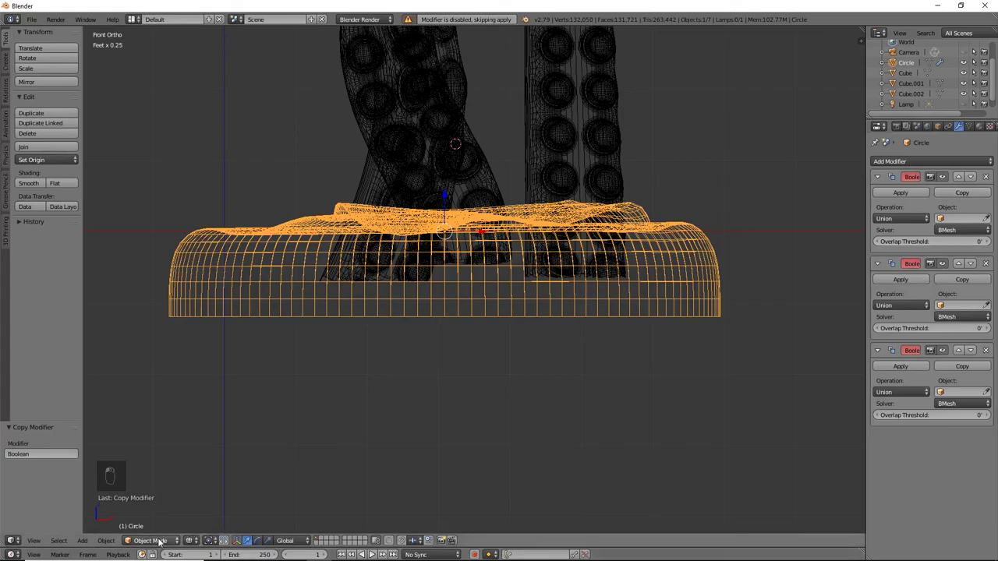
- Select all the base's vertices, then select the tentacles together with the base
{"action": "middle_click", "coordinate": [185, 516]}
{"action": "key", "text": "Tab"}
{"action": "key", "text": "a"}
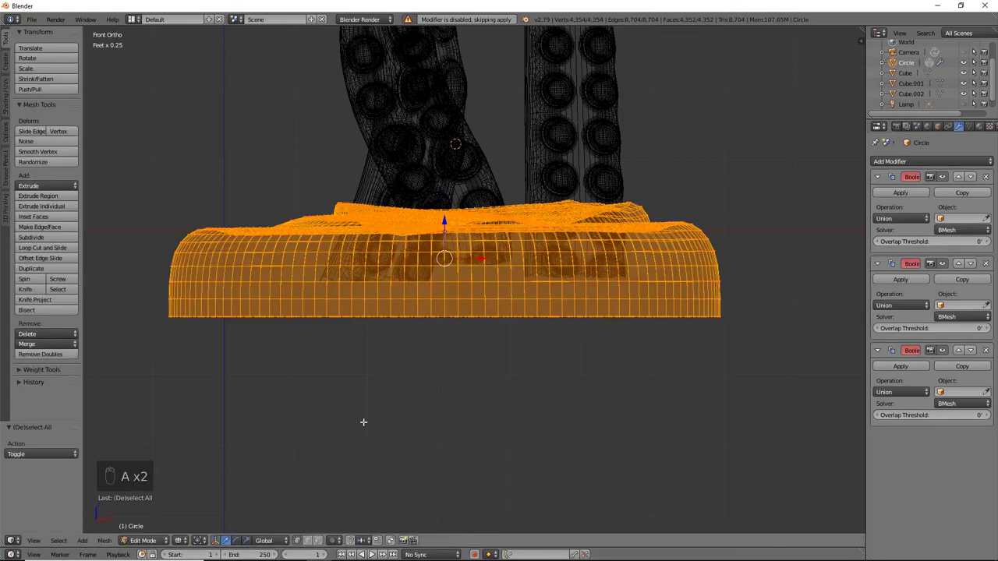
{"action": "key", "text": "Tab"}
{"action": "key", "text": "a"}
{"action": "key", "text": "a"}
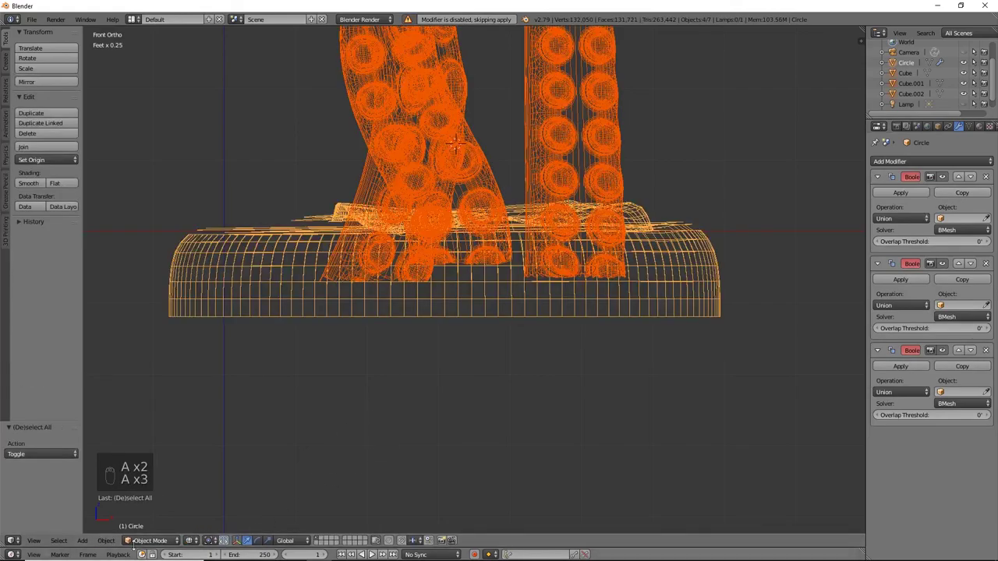
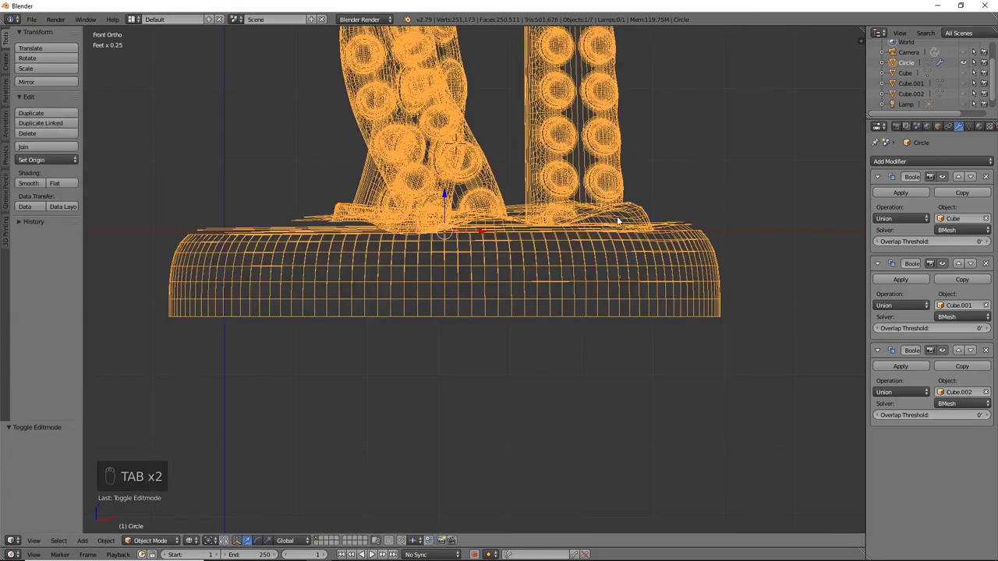
- In solid shading apply the Boolean unions to merge the tentacles into the base and show its dimensions readout
{"action": "key", "text": "z"}
{"action": "left_click_drag", "start_coordinate": [700, 158], "coordinate": [473, 209]}
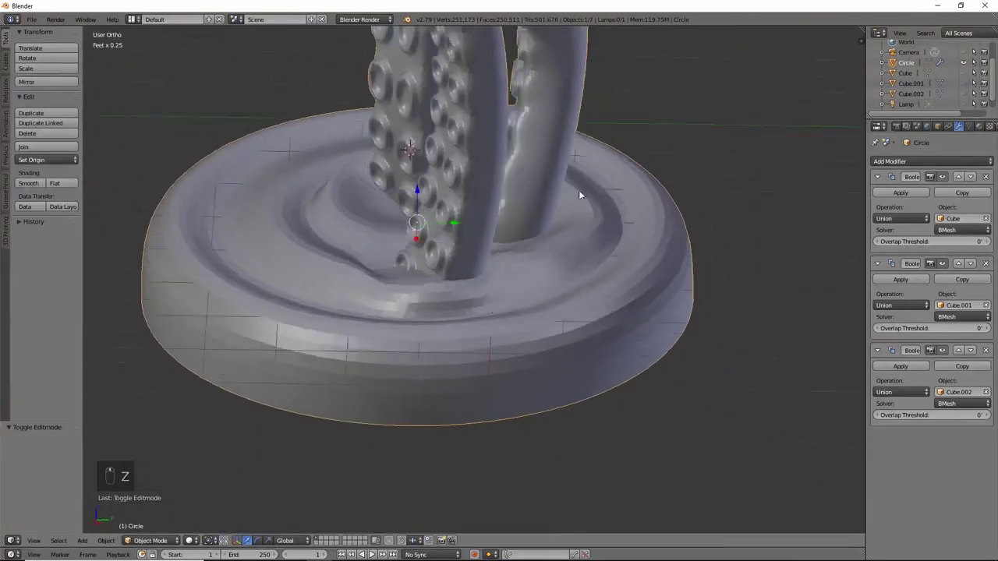
{"action": "left_click_drag", "start_coordinate": [678, 199], "coordinate": [905, 200]}
{"action": "left_click", "coordinate": [905, 201]}
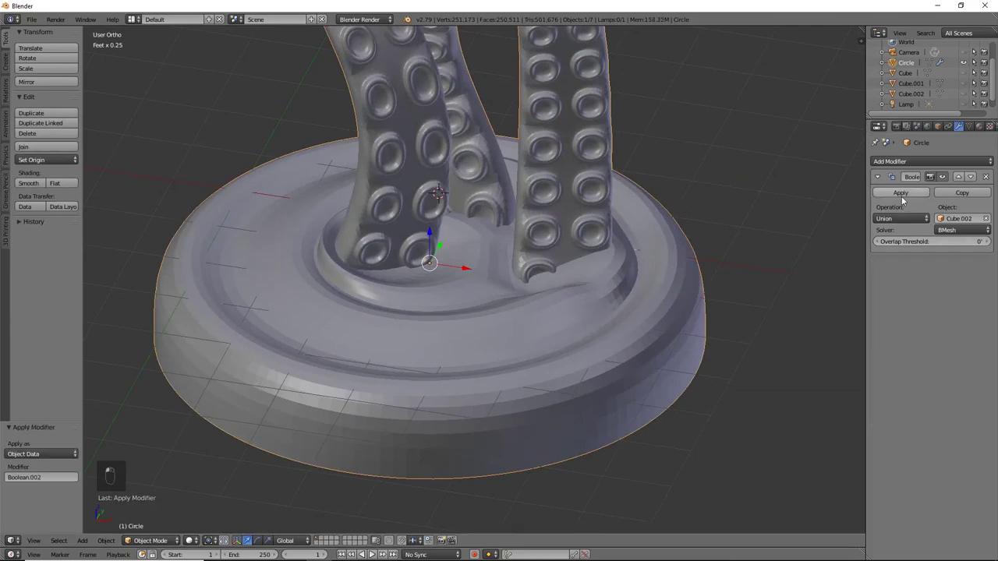
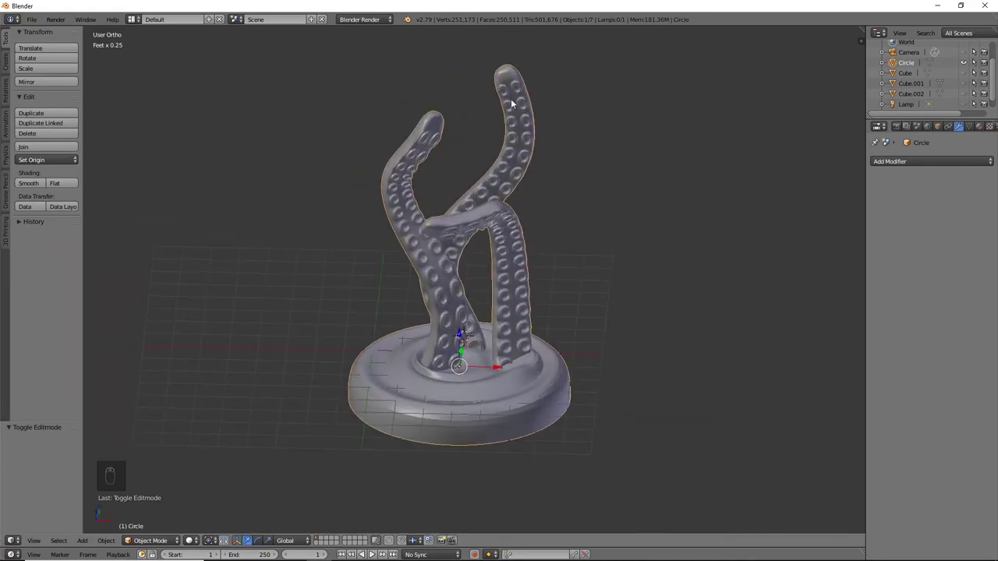
{"action": "key", "text": "n"}
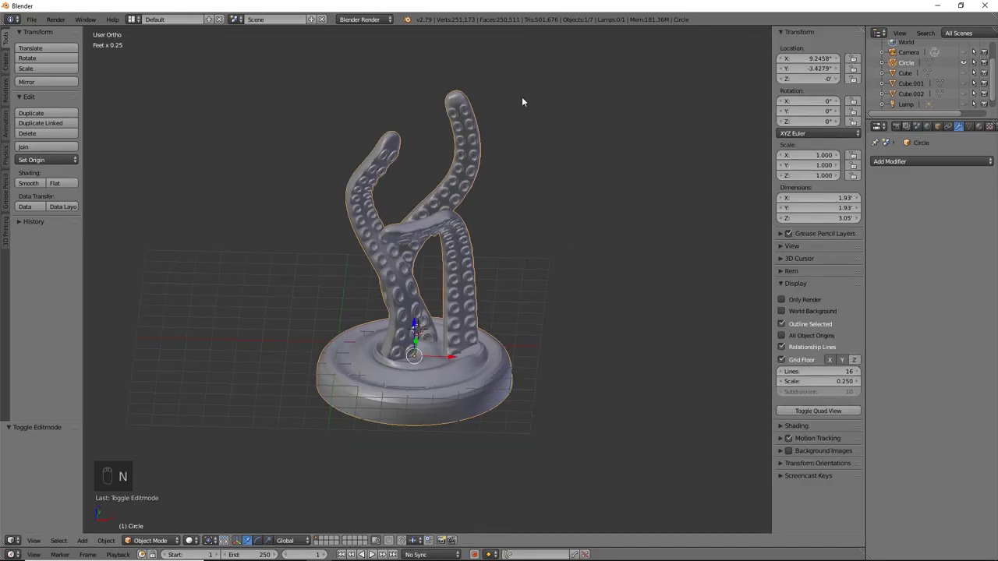